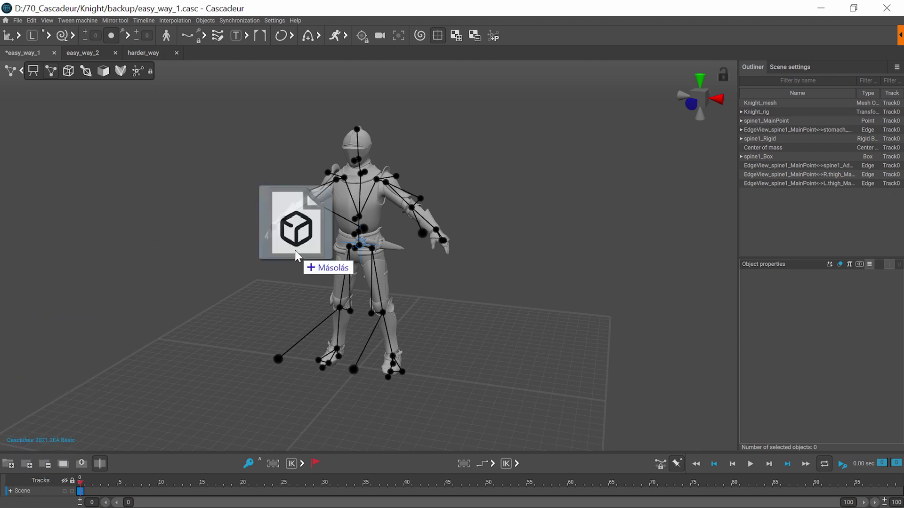
Import the sword FBX into the knight scene and select Sword_mesh in wireframe view.
click(349, 266)
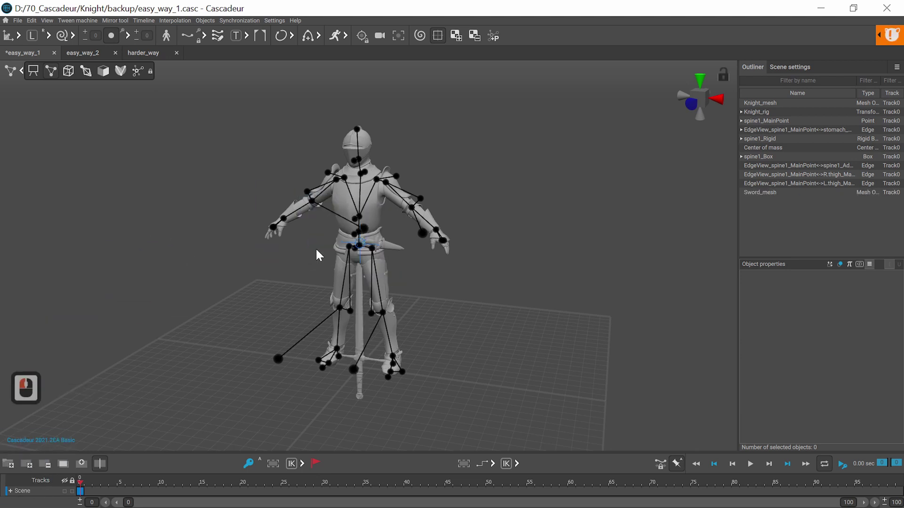
click(109, 71)
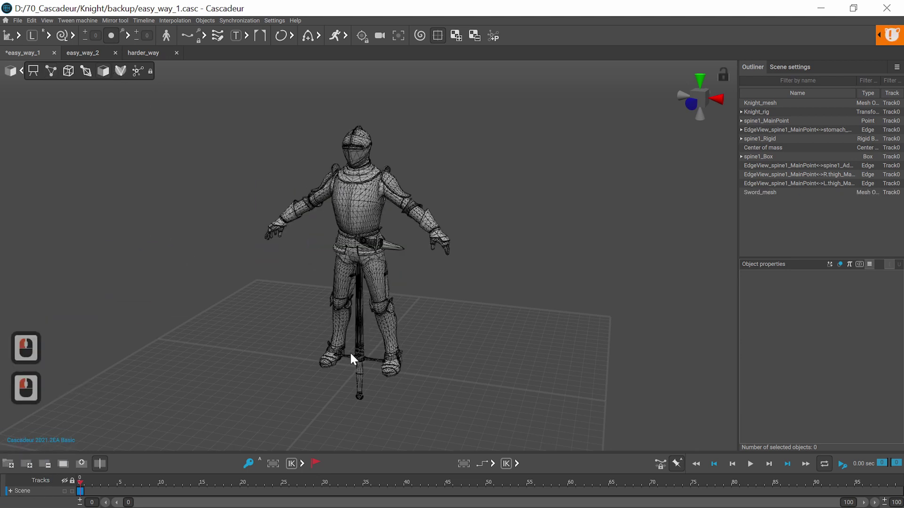
click(360, 361)
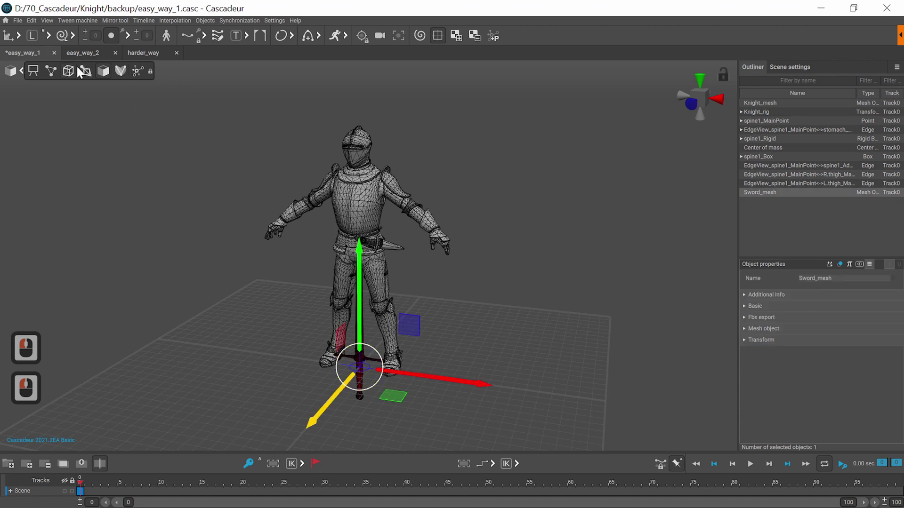
Move Sword_mesh to the knight's left hand, pasting the position using global axes.
click(84, 73)
click(447, 239)
key(ctrl+c)
click(110, 74)
click(361, 353)
key(ctrl+v)
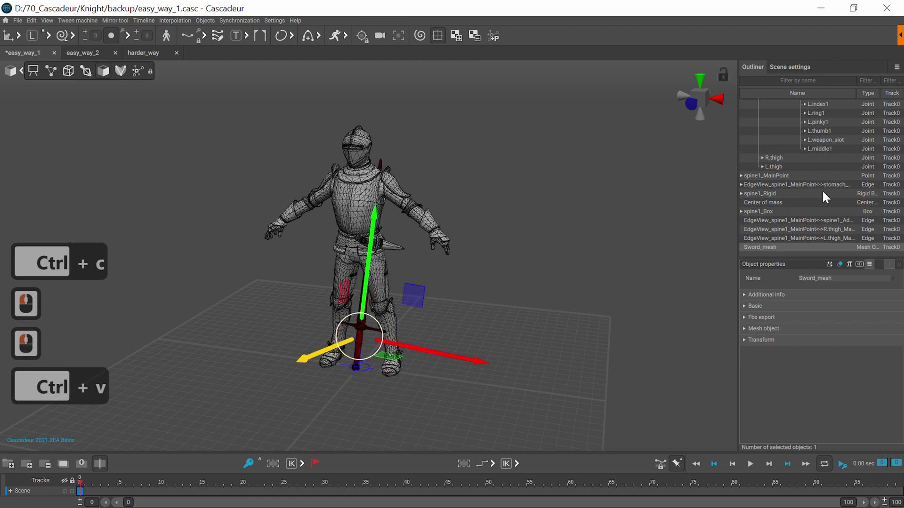
click(783, 75)
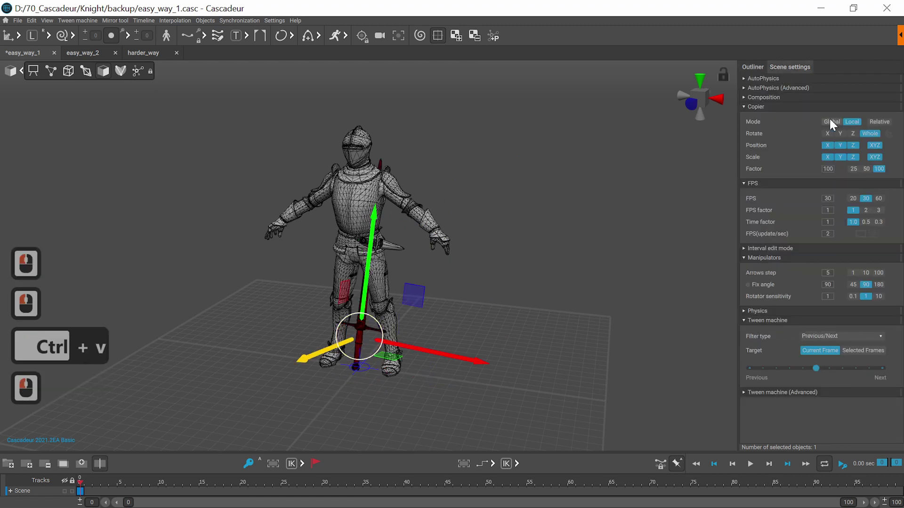
click(832, 124)
key(ctrl+v)
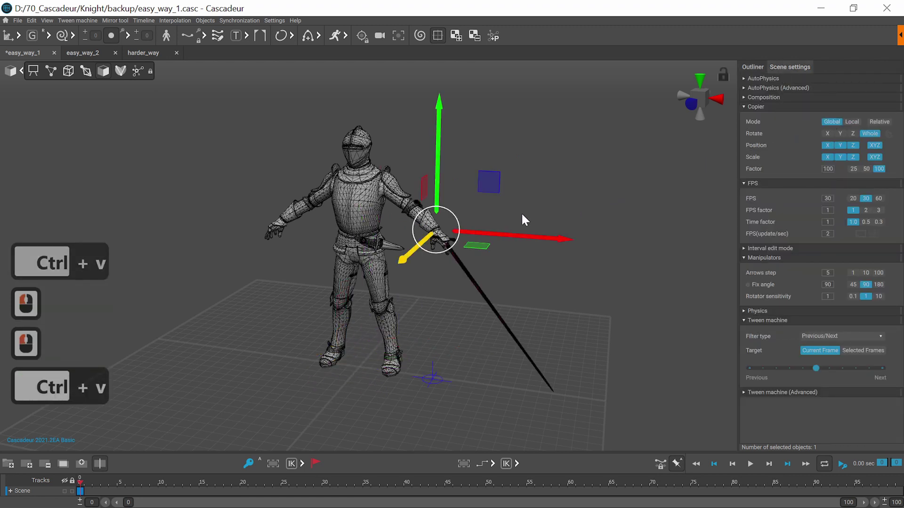
click(36, 36)
Rotate the sword so the blade points downward and nudge it into the grip.
key(e)
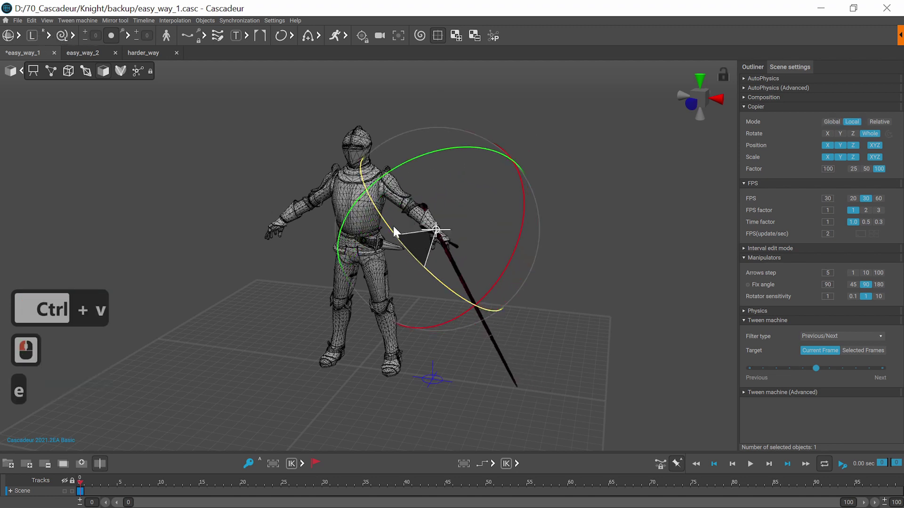
click(287, 111)
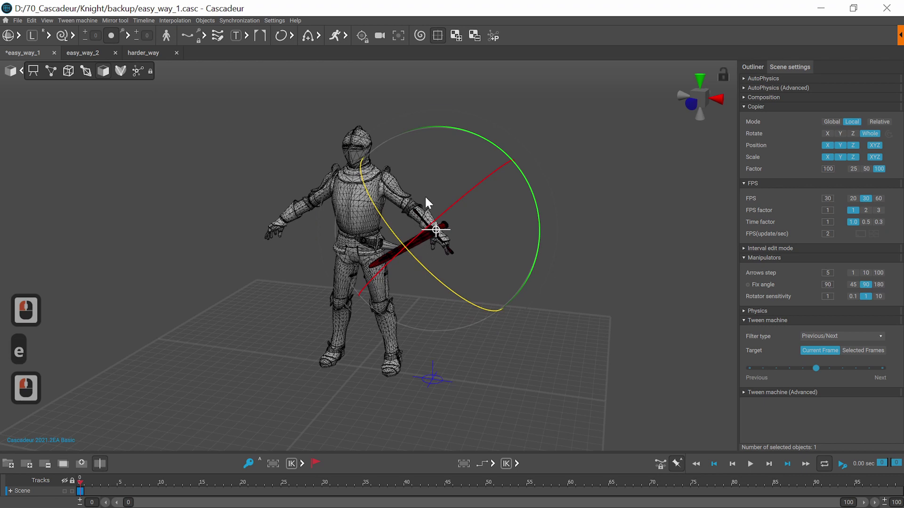
key(w)
click(478, 201)
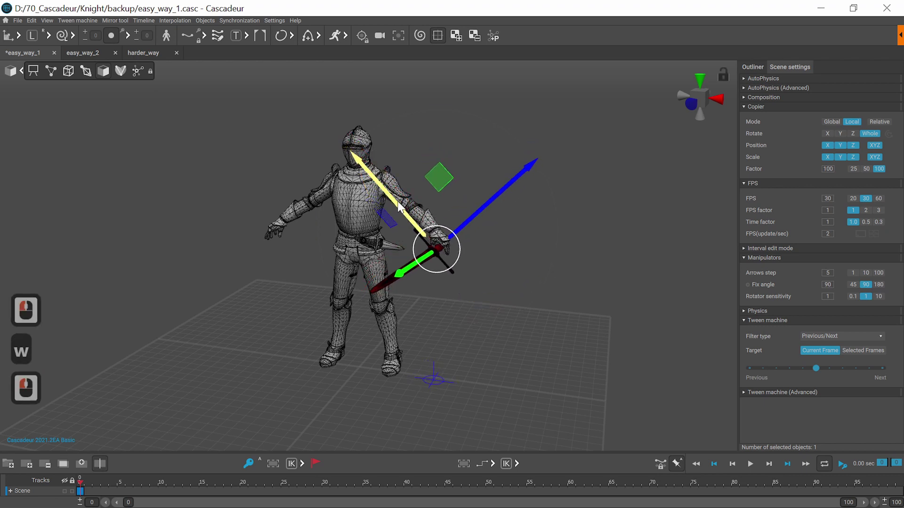
Parent Sword_mesh under the L.hand joint in the Outliner hierarchy.
click(402, 206)
click(755, 72)
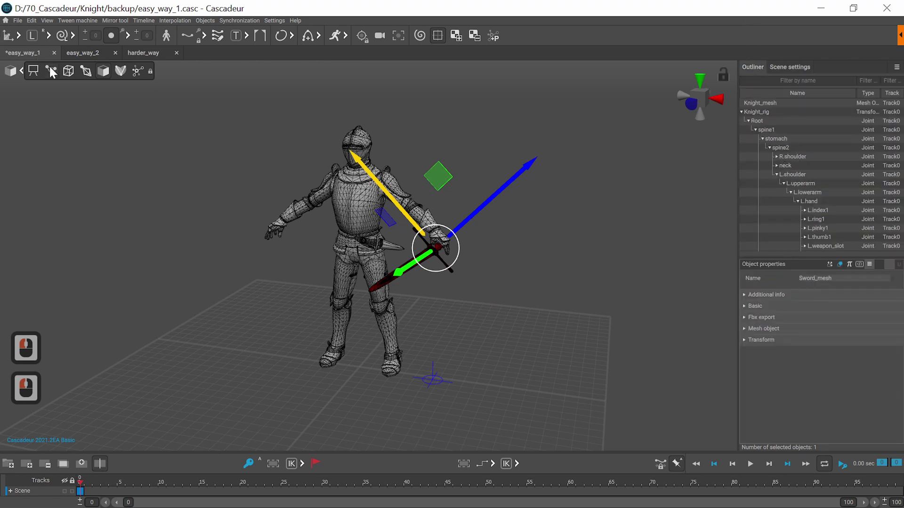
click(91, 75)
click(442, 236)
click(817, 162)
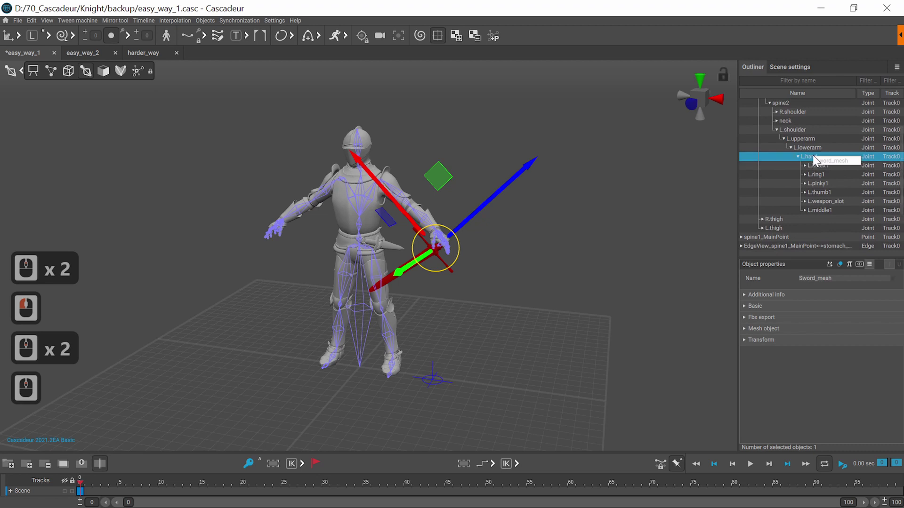
click(815, 161)
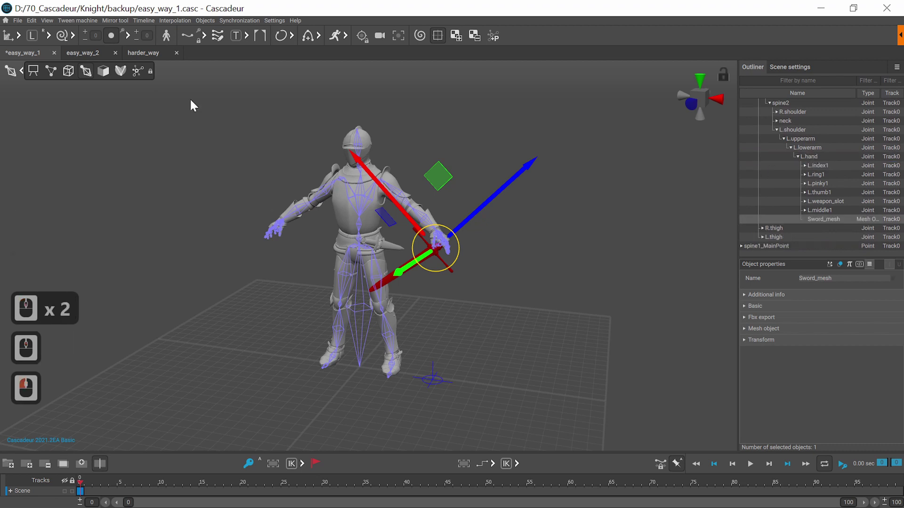
Rotate the left arm chain to confirm the sword follows the hand.
click(59, 69)
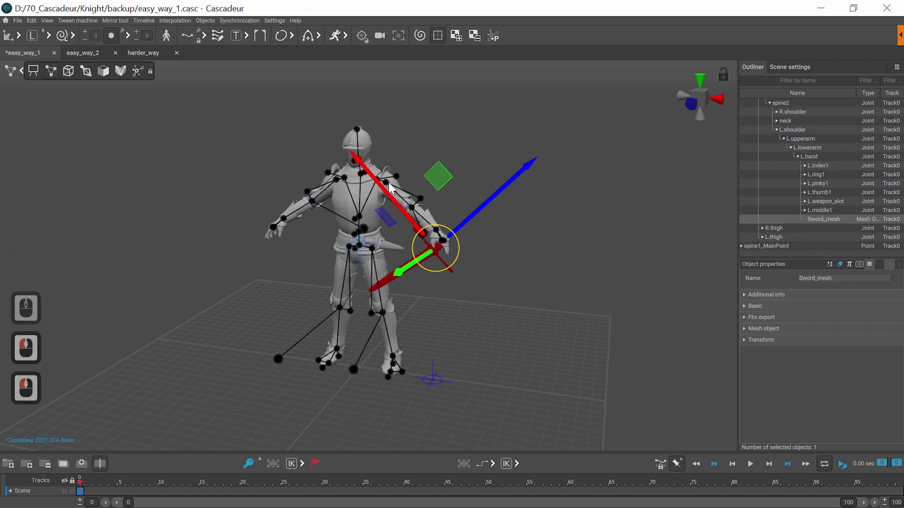
double_click(390, 188)
key(e)
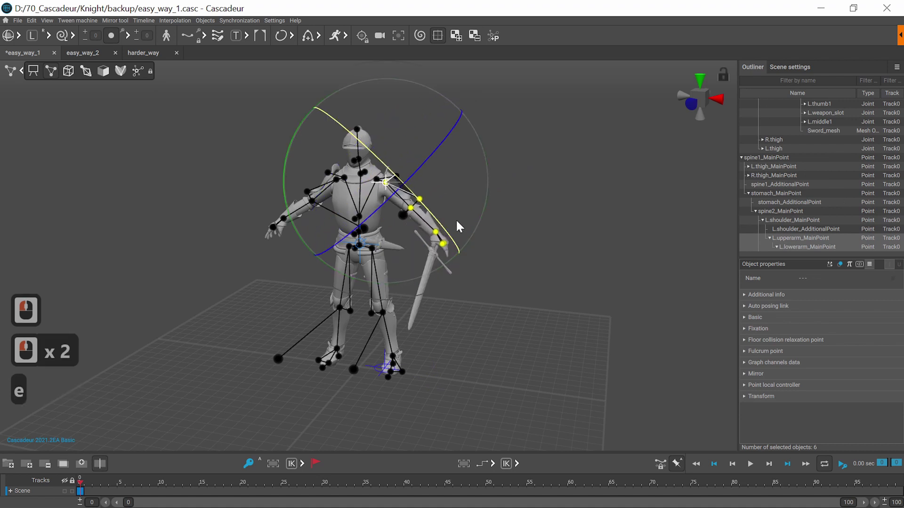
click(407, 173)
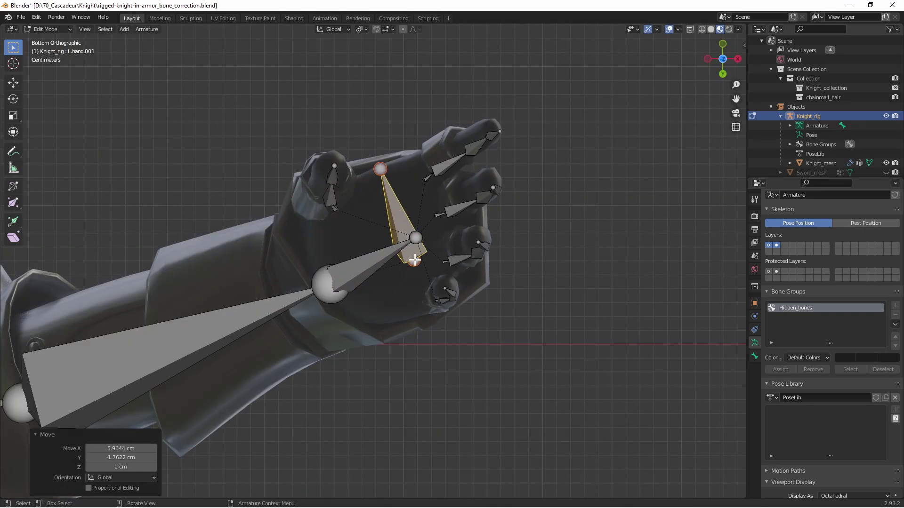
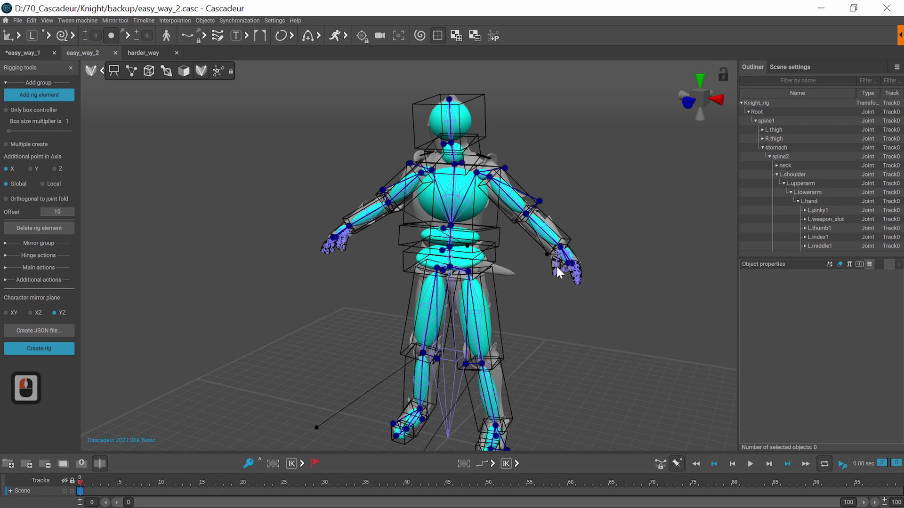
Select both L.weapon_slot and R.weapon_slot joints on the knight's hands.
click(571, 274)
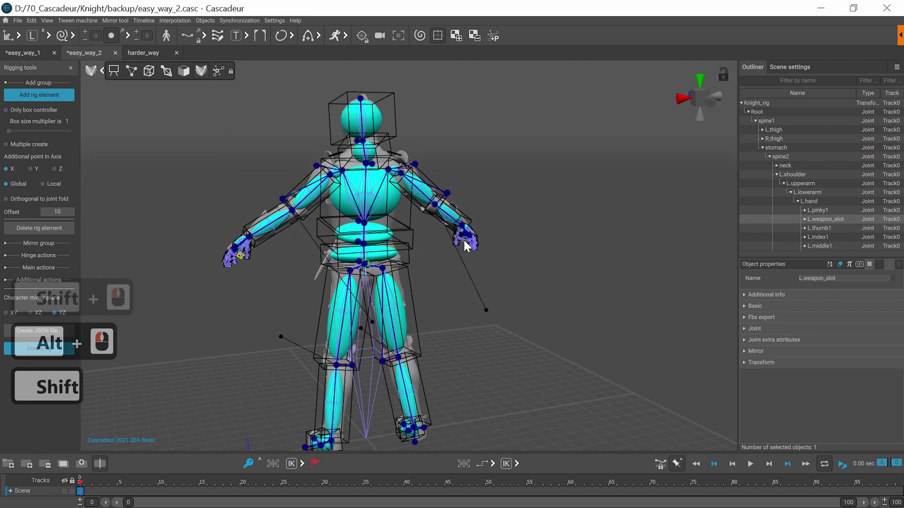
click(261, 284)
middle_click(259, 283)
middle_click(260, 283)
click(484, 303)
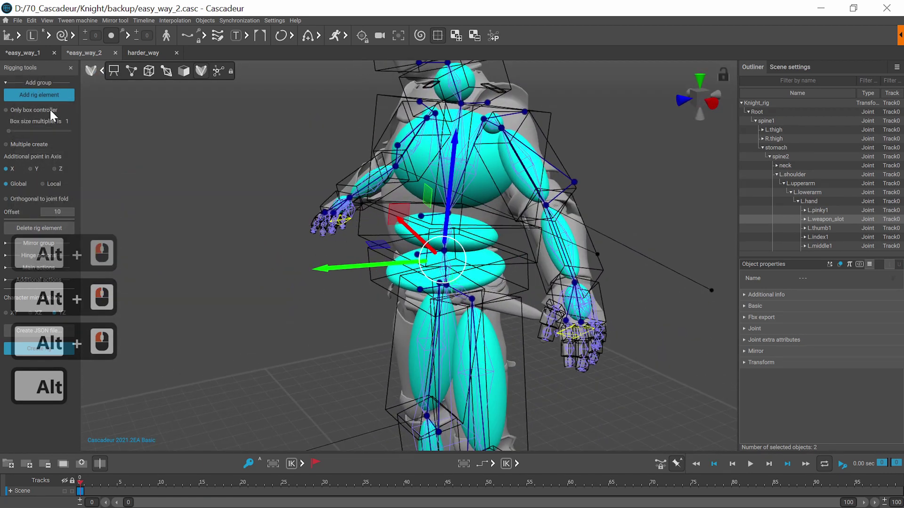
click(51, 115)
Add box-only rig elements for the weapon slots and select ProtoBox_R.weapon_slot.
click(36, 150)
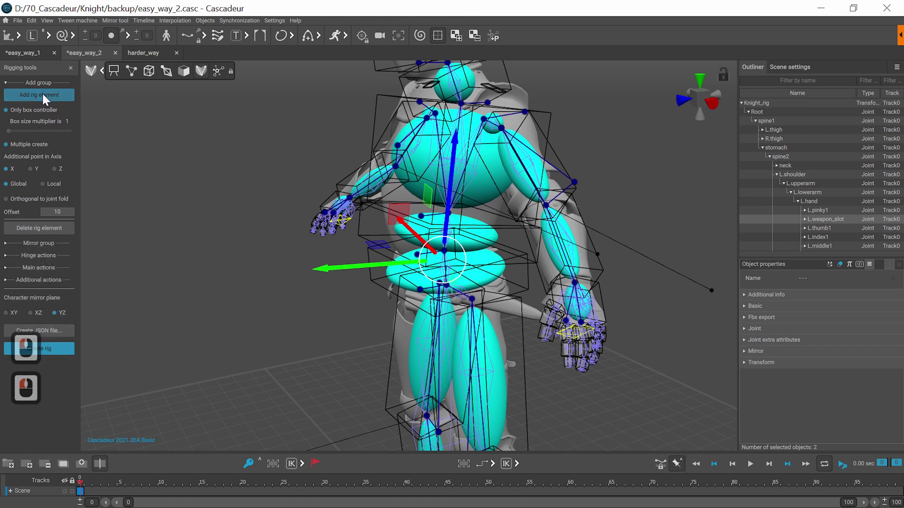
click(45, 98)
click(10, 39)
click(10, 41)
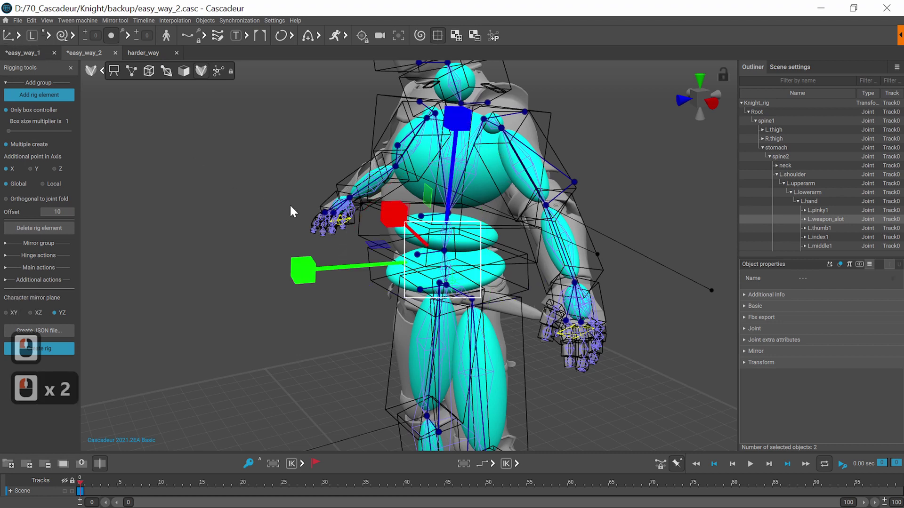
click(222, 172)
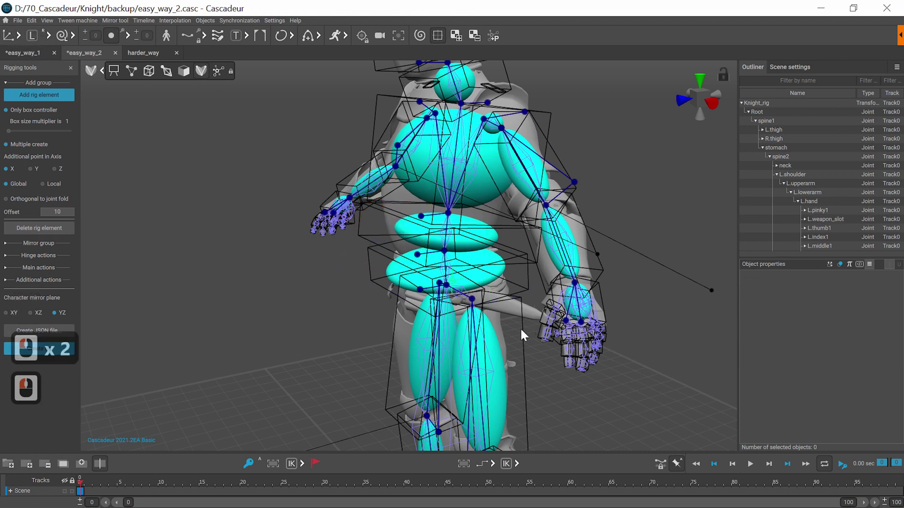
double_click(561, 345)
Generate the knight rig with the new weapon slot controllers.
click(356, 335)
click(358, 229)
click(126, 275)
click(68, 354)
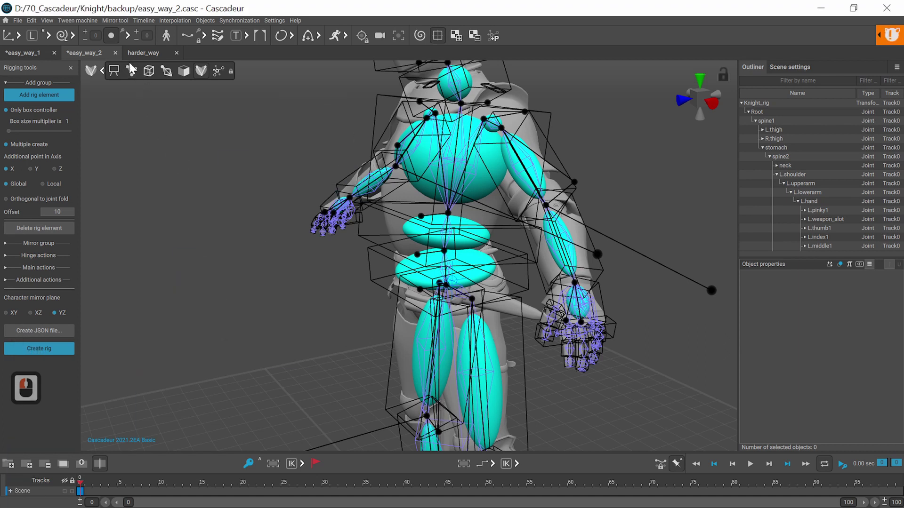
Switch to the skeleton view, bring in the sword model and select Sword_mesh.
click(133, 66)
click(141, 76)
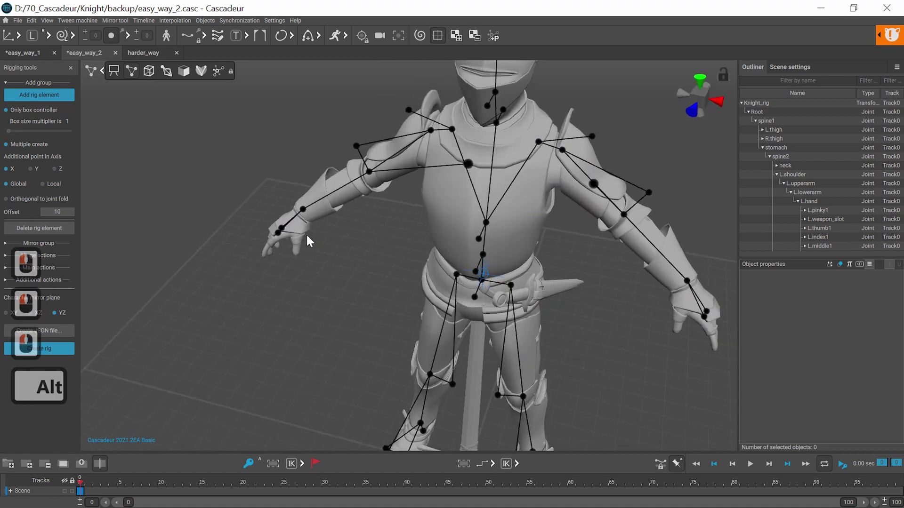
click(324, 217)
double_click(325, 221)
click(200, 87)
click(453, 354)
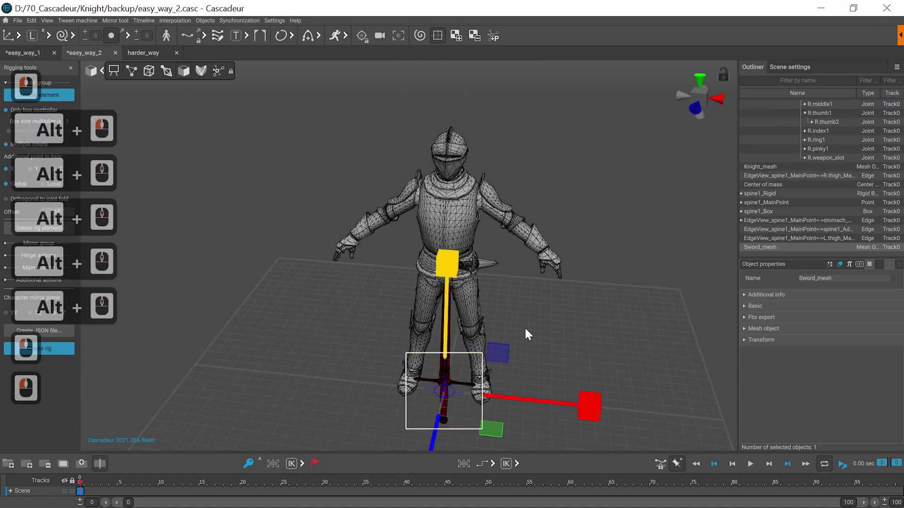
Parent Sword_mesh to L.weapon_slot via Objects > Add > Parent so it snaps into the left hand.
click(211, 23)
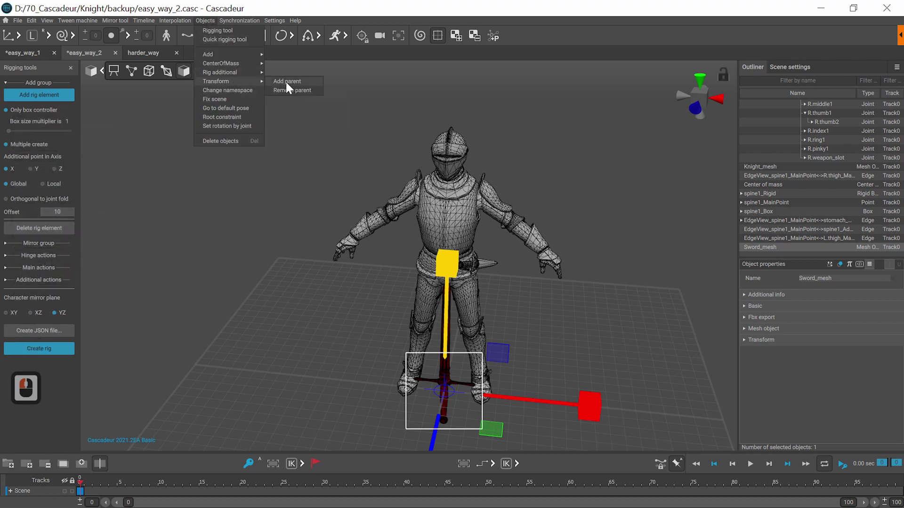
click(290, 86)
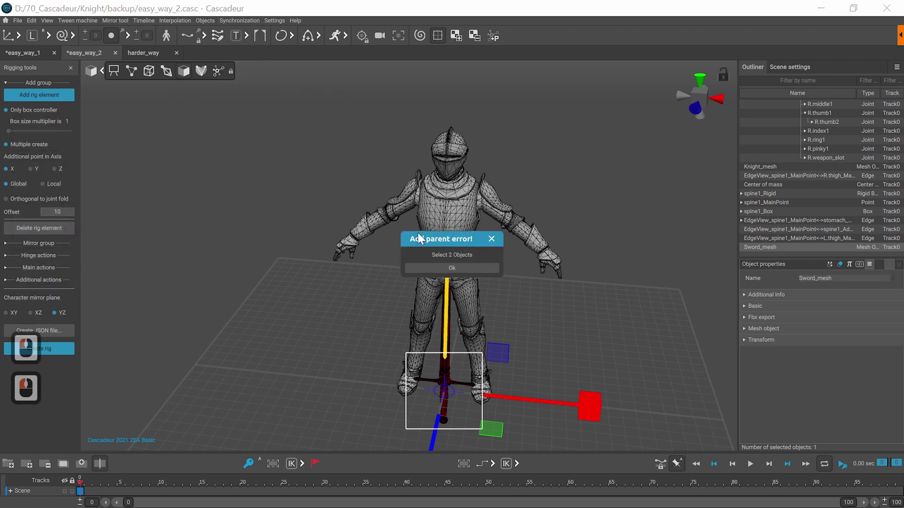
click(445, 271)
click(136, 73)
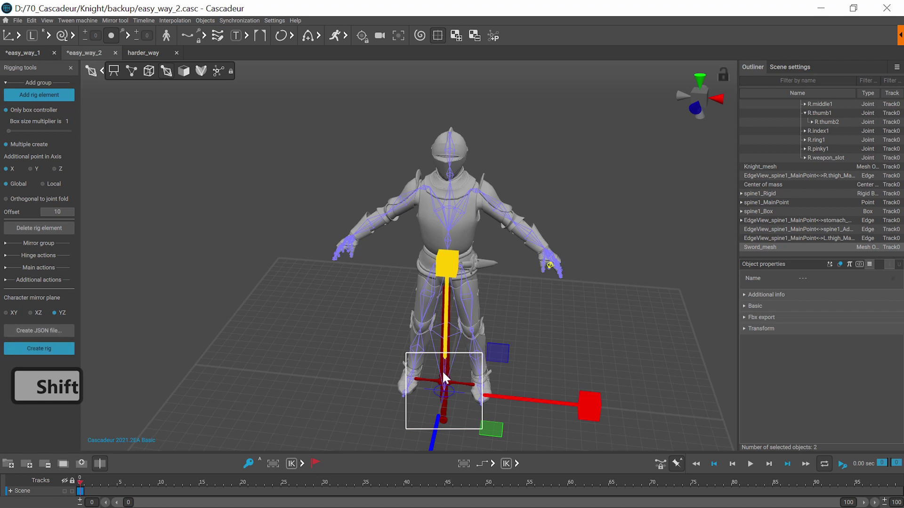
click(205, 26)
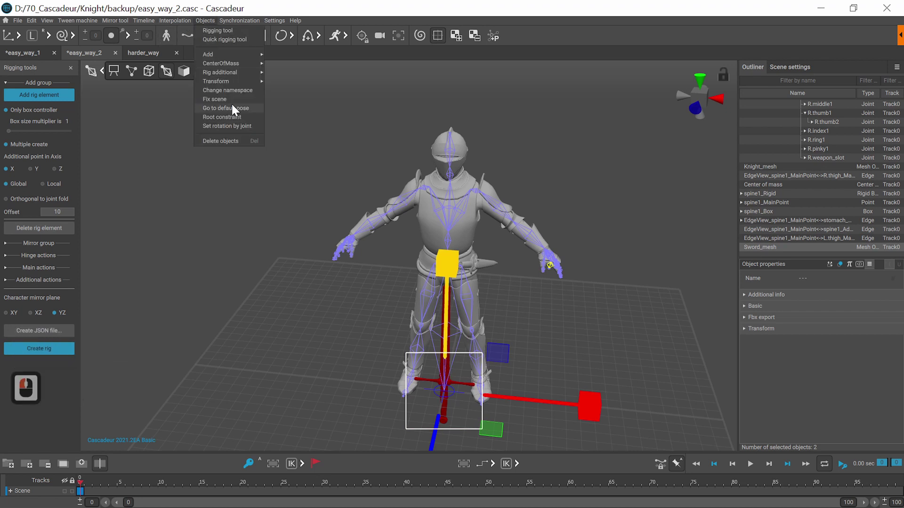
click(282, 84)
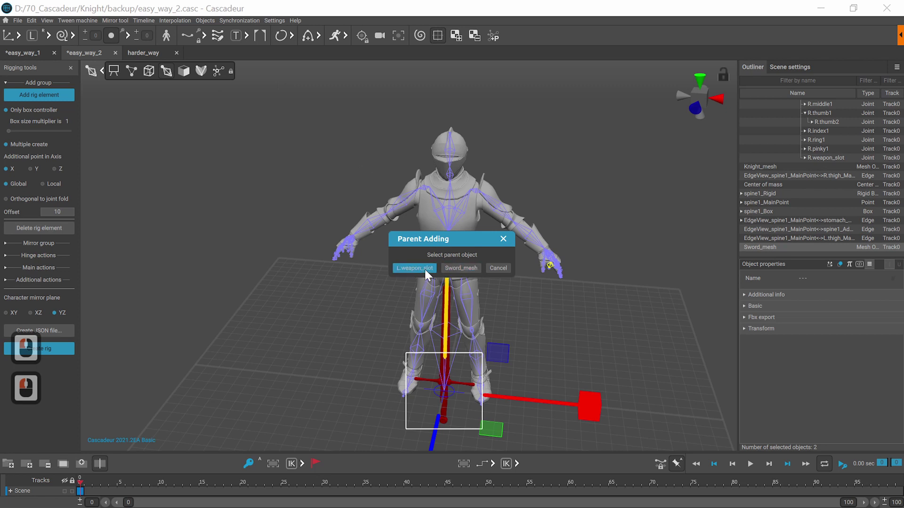
click(421, 272)
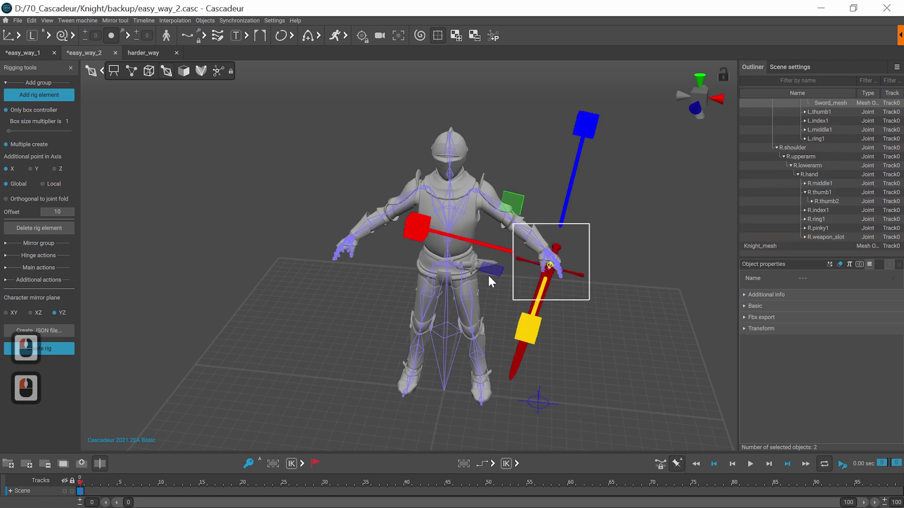
Rotate and shift the sword within the left hand's grip.
key(e)
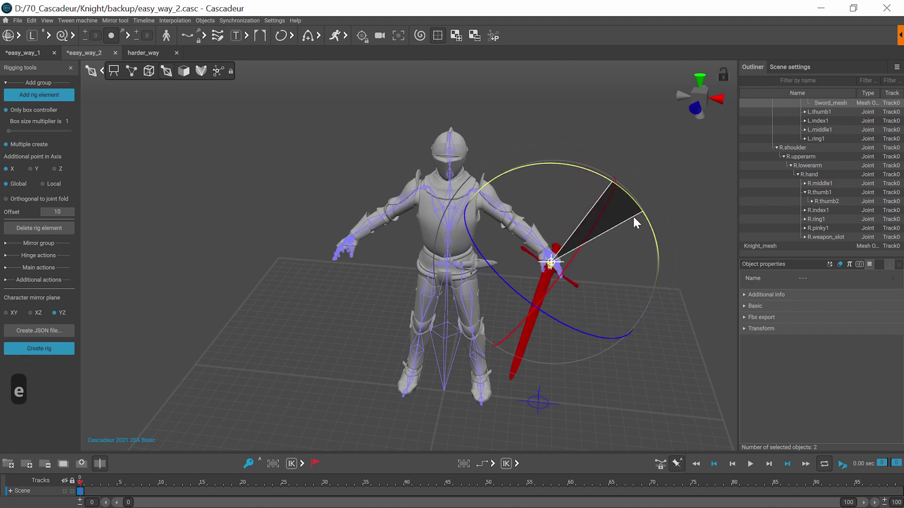
click(641, 230)
key(w)
click(585, 237)
click(516, 235)
click(135, 72)
Rotate the left arm chain to check the sword follows.
double_click(486, 196)
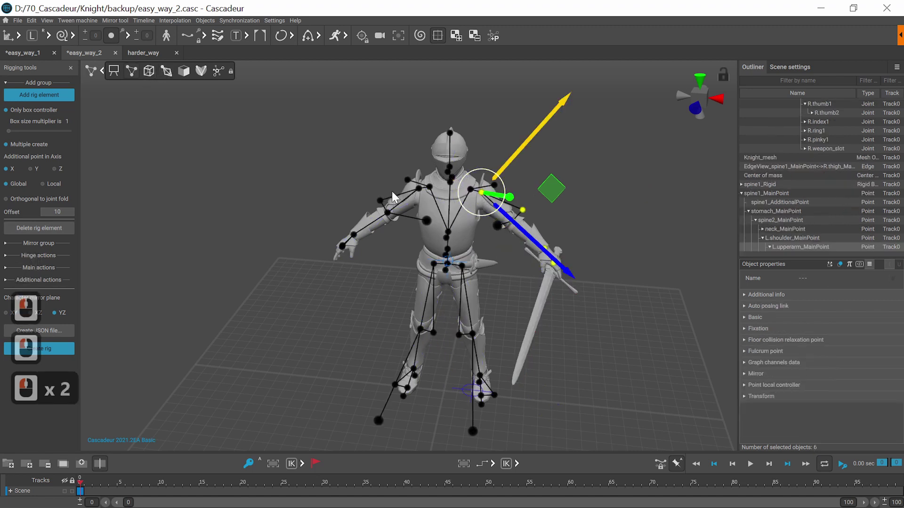
key(e)
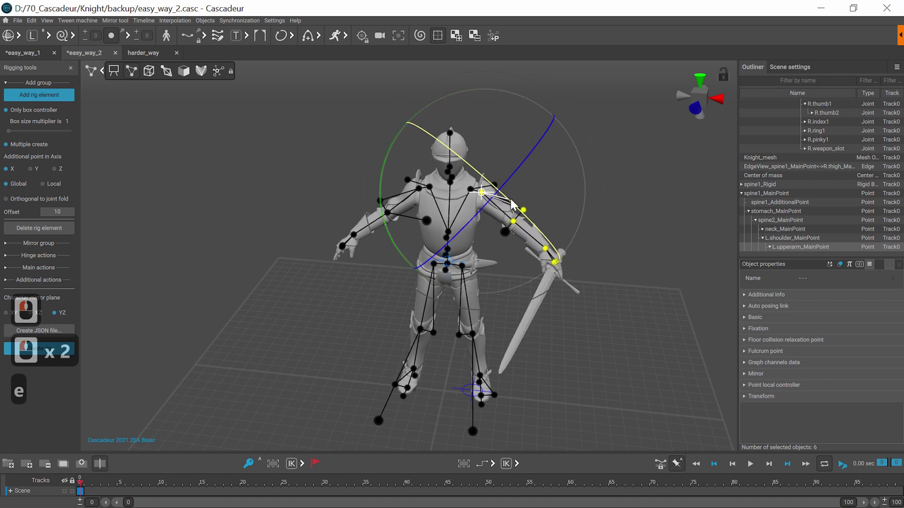
click(492, 201)
Rotate the sword through the L.weapon_slot_Box controller so it hangs diagonally.
click(157, 74)
click(556, 279)
click(557, 276)
click(557, 276)
click(615, 308)
click(561, 277)
key(w)
click(535, 302)
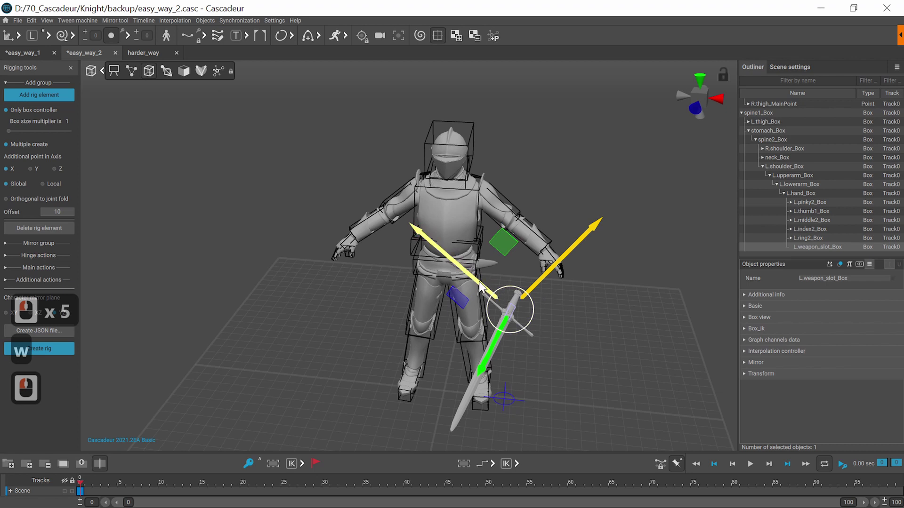
click(491, 299)
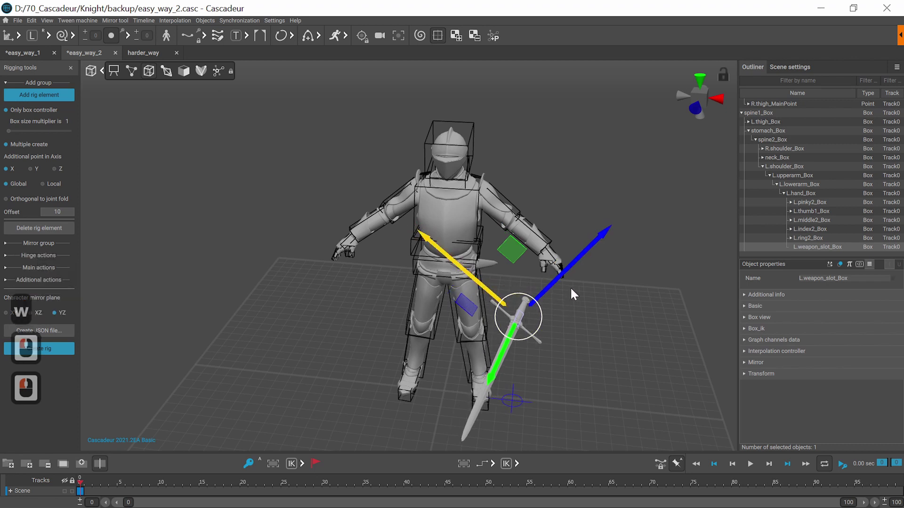
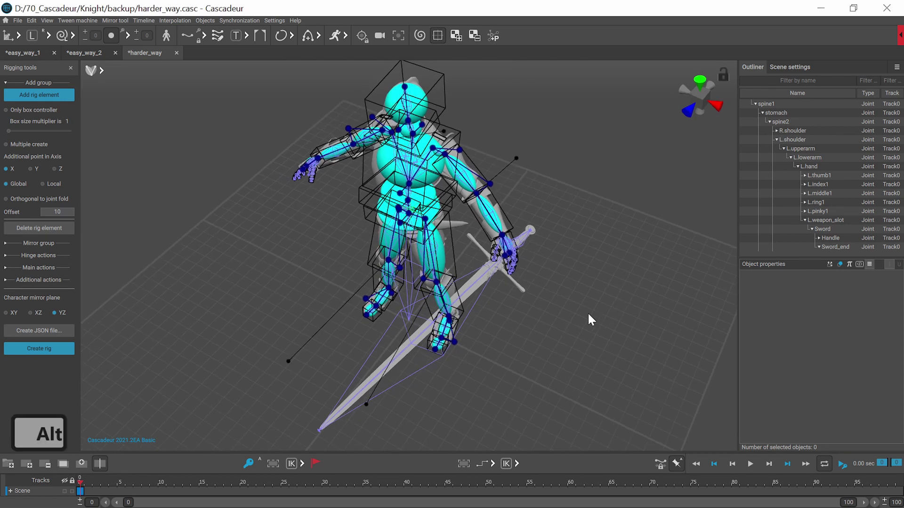
In the harder_way scene, select L.weapon_slot and view the left hand from the side.
click(303, 230)
double_click(318, 269)
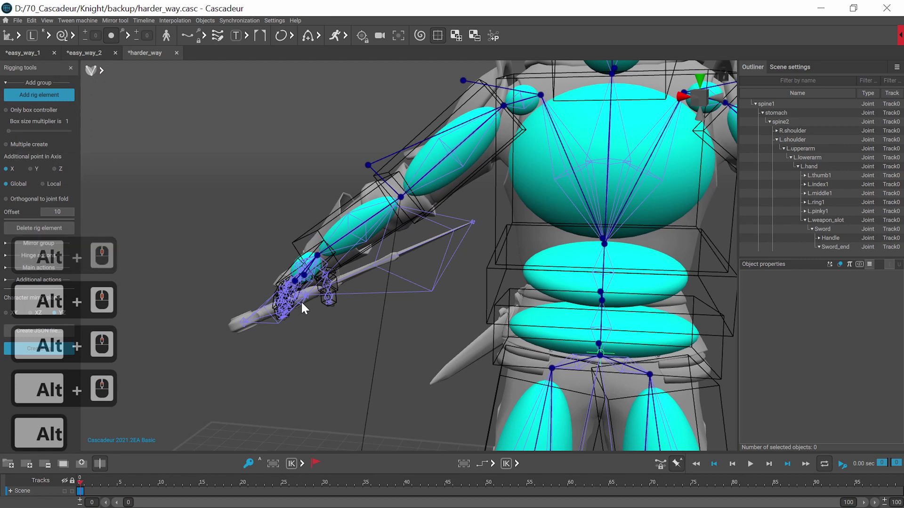
click(306, 306)
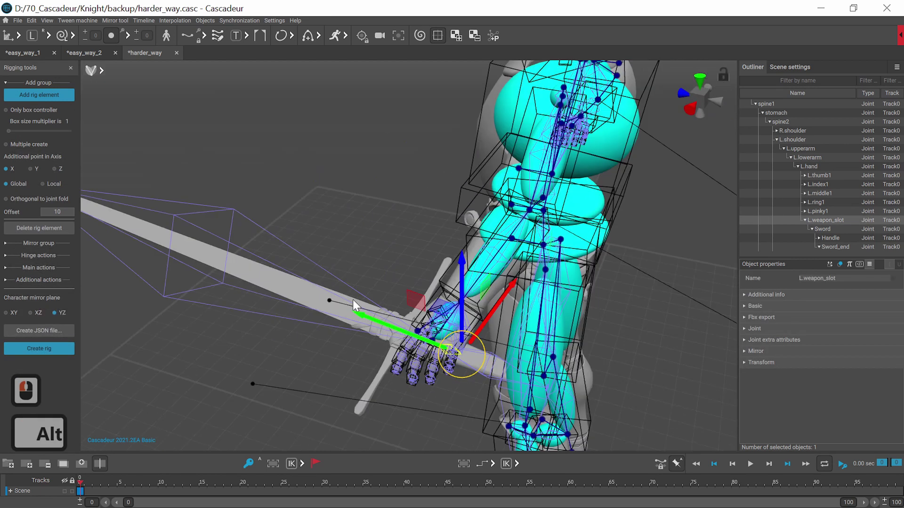
click(375, 295)
click(308, 264)
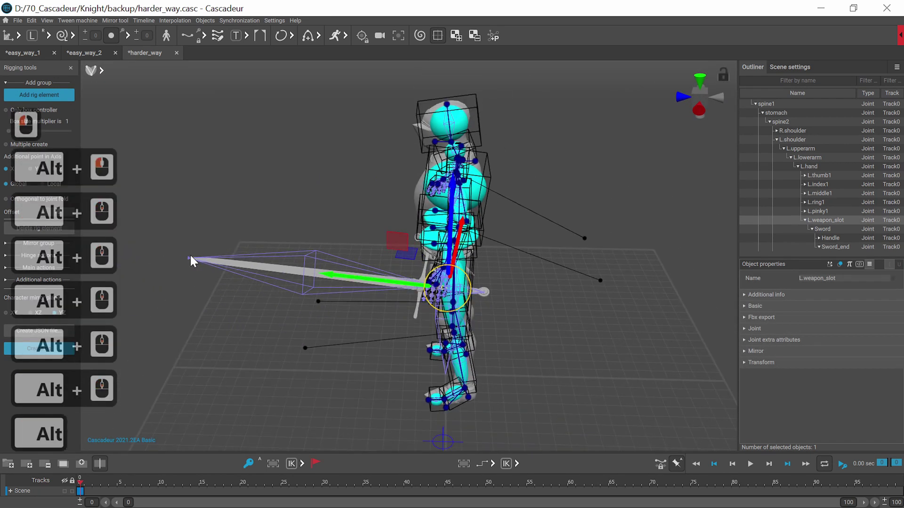
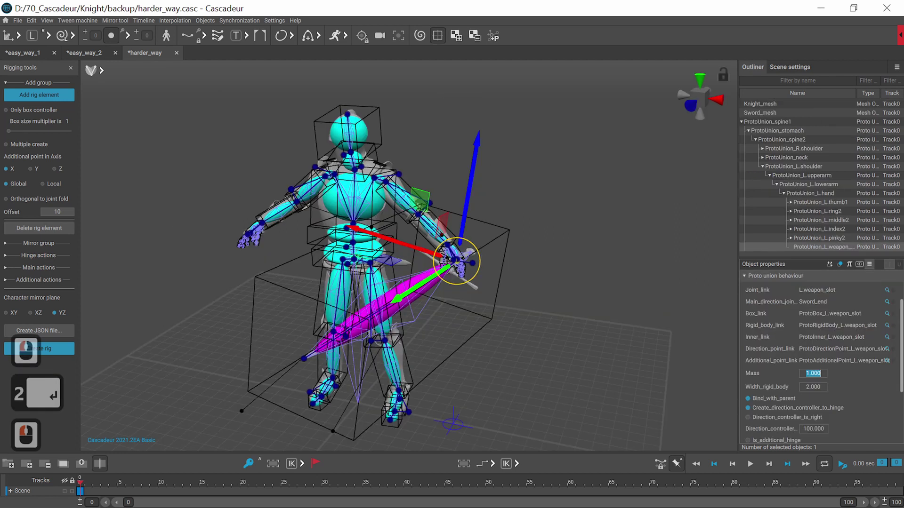
Set the weapon slot mass to 2 and align ProtoBox_L.weapon_slot along the sword.
key(2)
key(Return)
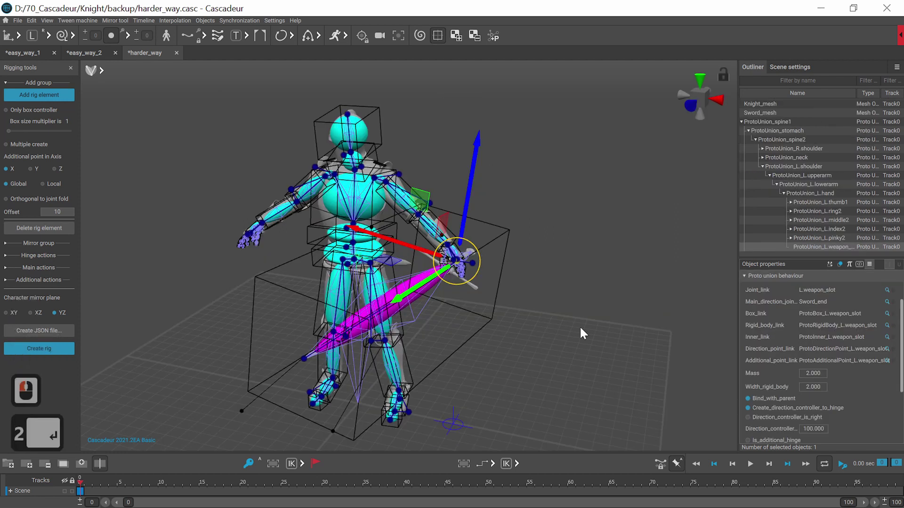
click(266, 279)
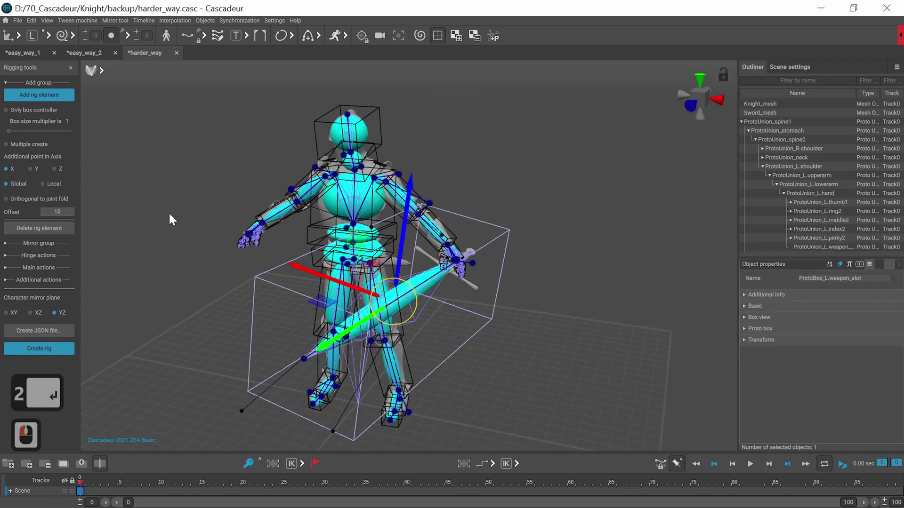
click(19, 39)
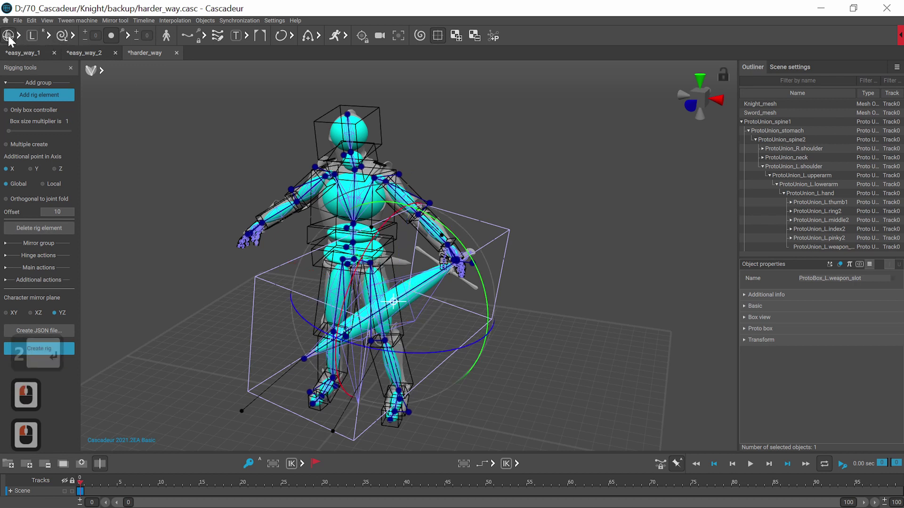
click(10, 38)
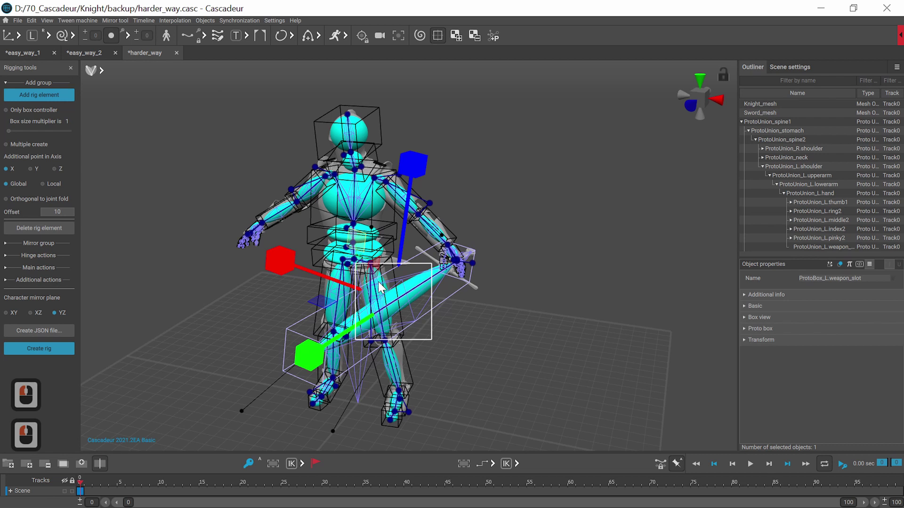
Rotate and fit the controller box tightly around the sword grip near the hand.
click(382, 283)
click(433, 258)
key(e)
click(692, 110)
click(615, 226)
click(704, 101)
click(584, 270)
click(613, 212)
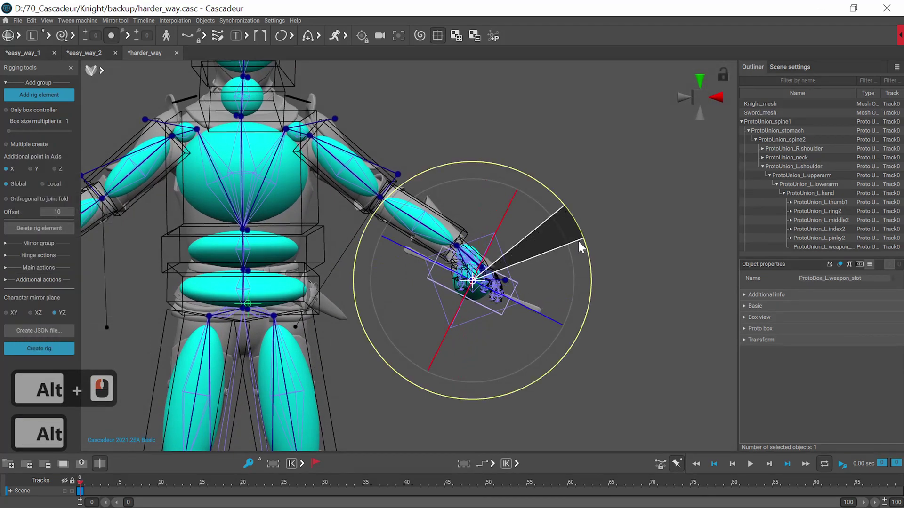
click(586, 242)
Create a Manual Additional Point for L.weapon_slot from the Rigging tools.
key(w)
click(508, 287)
click(516, 245)
click(482, 350)
click(291, 369)
click(284, 379)
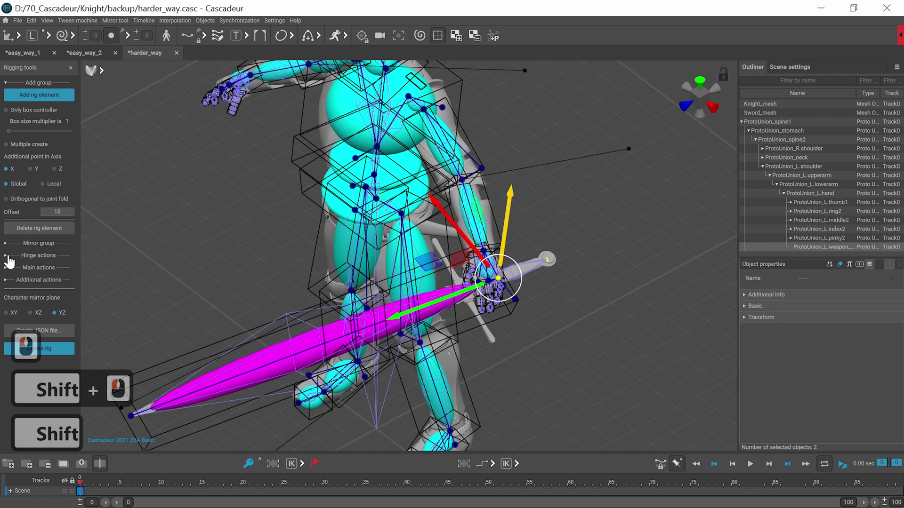
click(6, 270)
click(8, 273)
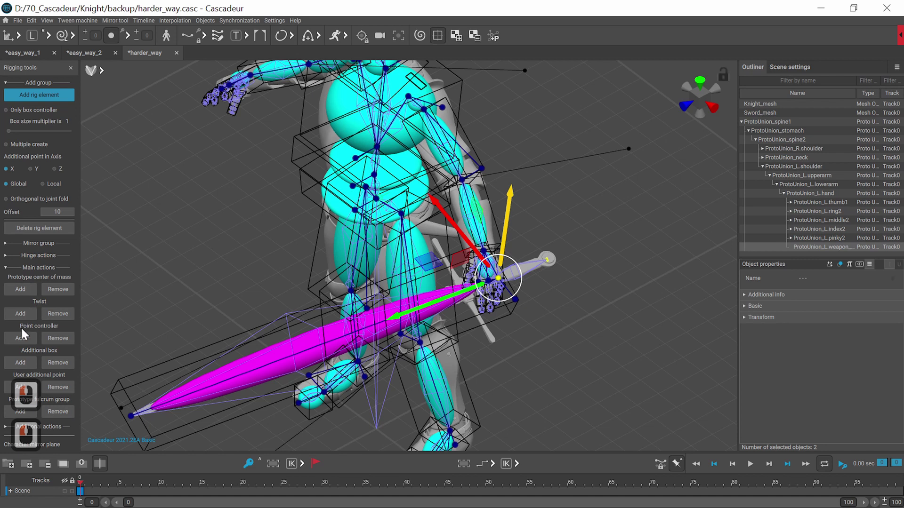
click(26, 342)
Place the new additional point at the sword's pommel end behind the hand.
click(530, 352)
click(371, 384)
click(502, 269)
key(ctrl+c)
click(373, 384)
key(ctrl+v)
key(ctrl+alt+z)
click(537, 304)
click(536, 313)
double_click(542, 307)
key(ctrl+c)
key(ctrl+v)
click(510, 314)
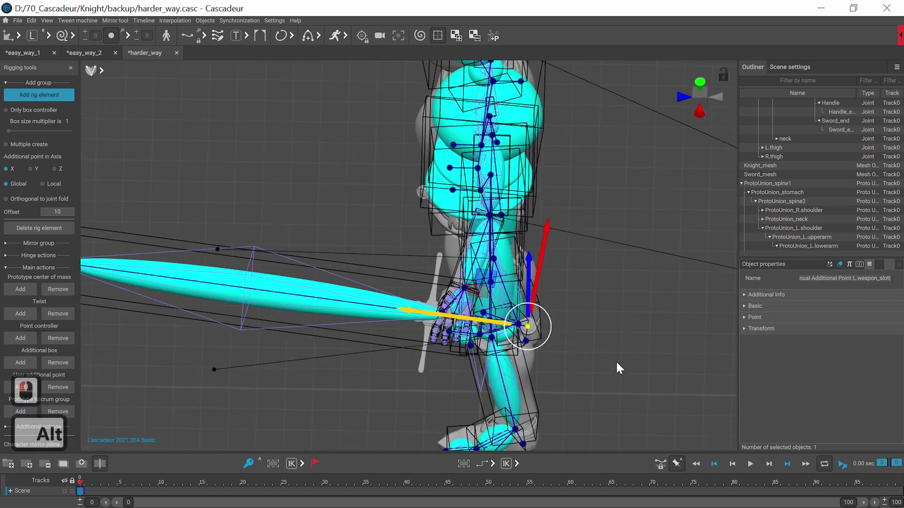
Uncheck Bind_with_parent on ProtoUnion_L.weapon_slot, keeping Manual_point_link enabled.
click(645, 387)
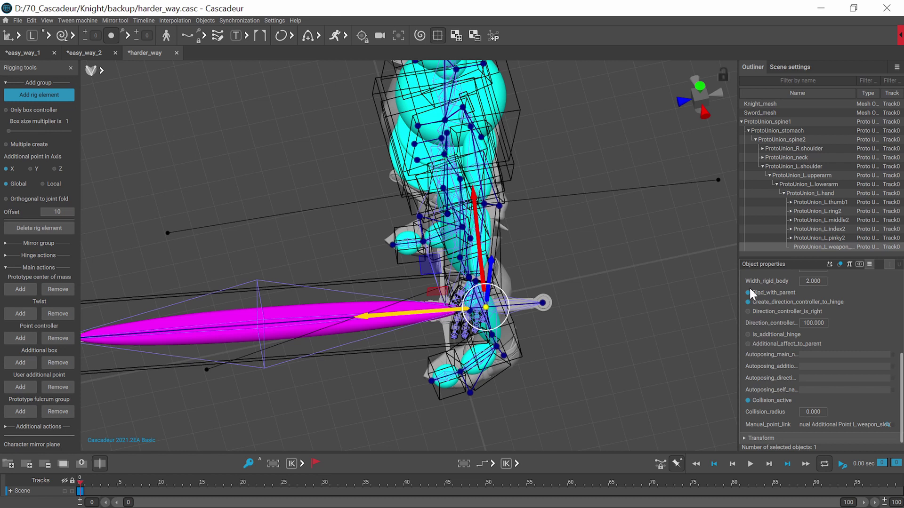
click(752, 298)
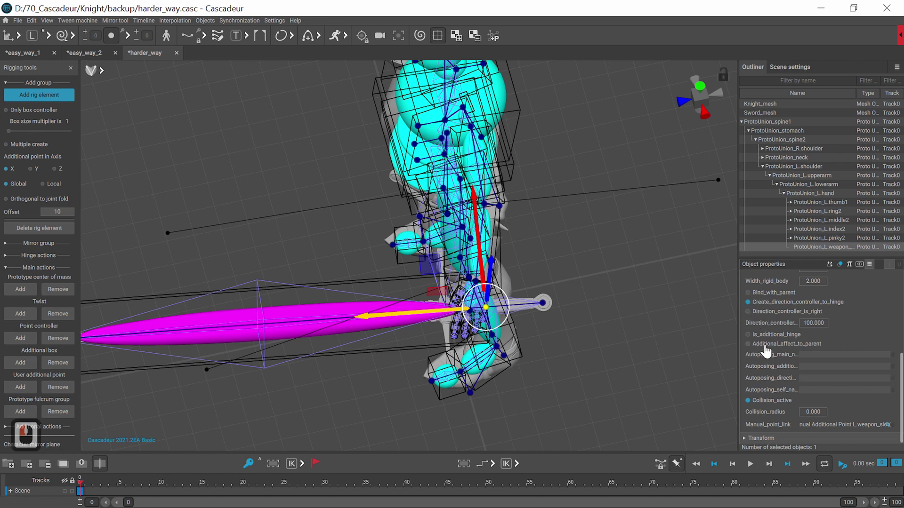
middle_click(764, 354)
middle_click(765, 354)
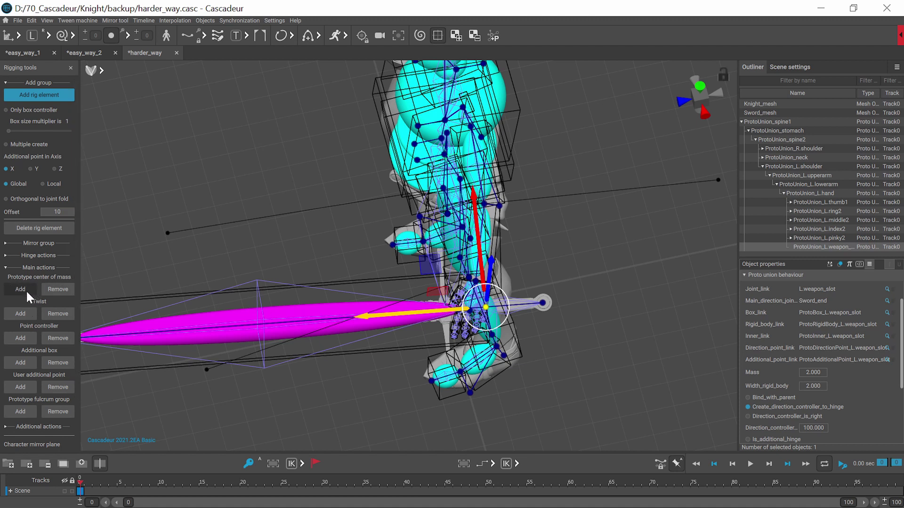
Add centers of mass for the sword and character protos, named Sword_COM and Character_COM.
click(30, 295)
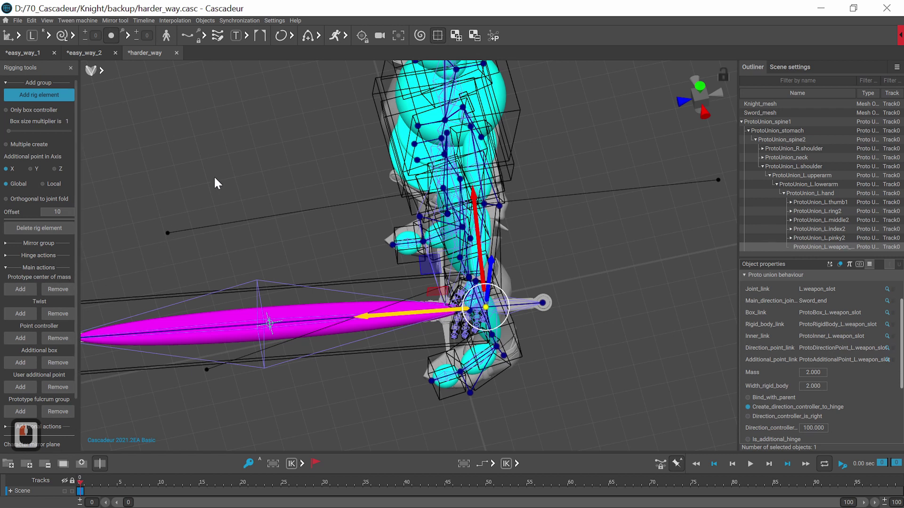
click(292, 166)
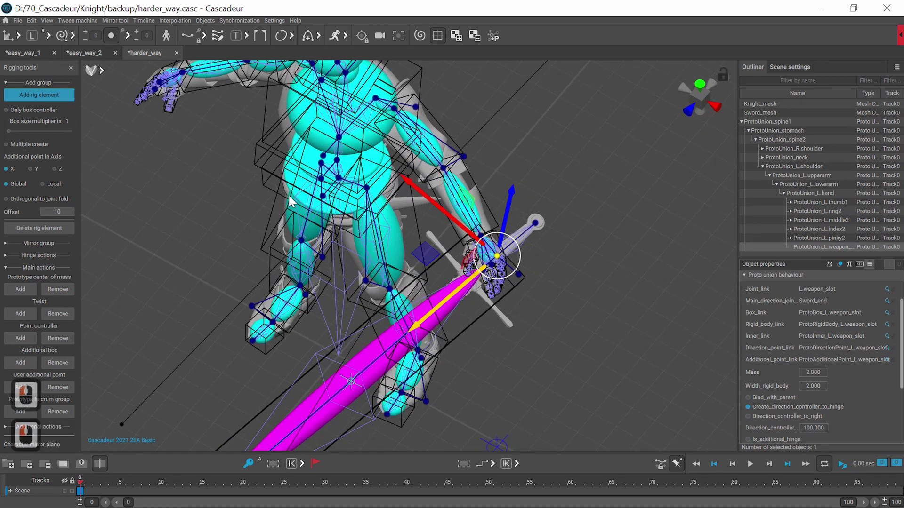
double_click(293, 191)
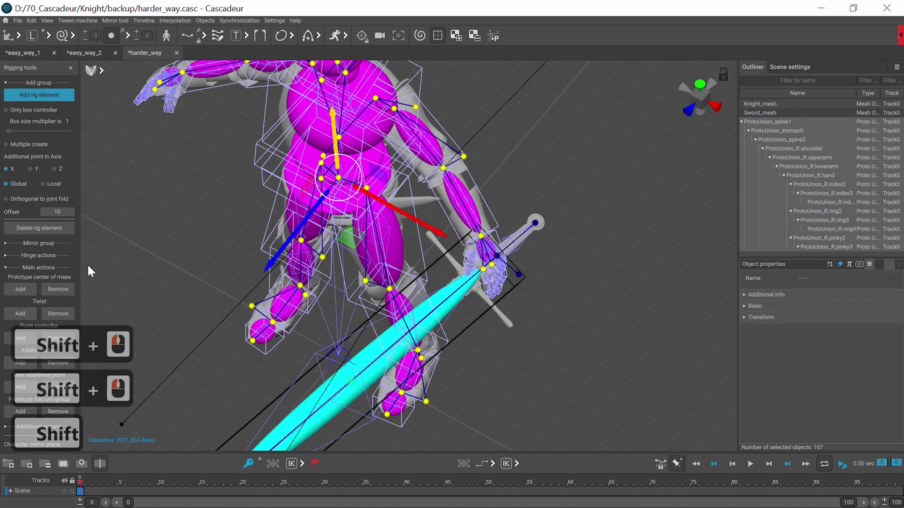
click(28, 293)
middle_click(812, 197)
middle_click(811, 200)
scroll(down, 3)
click(771, 243)
double_click(772, 243)
click(816, 282)
text(wordword)
click(754, 251)
click(850, 282)
text(aracterharacter)
key(Caps_Lock)
key(Return)
text(_)
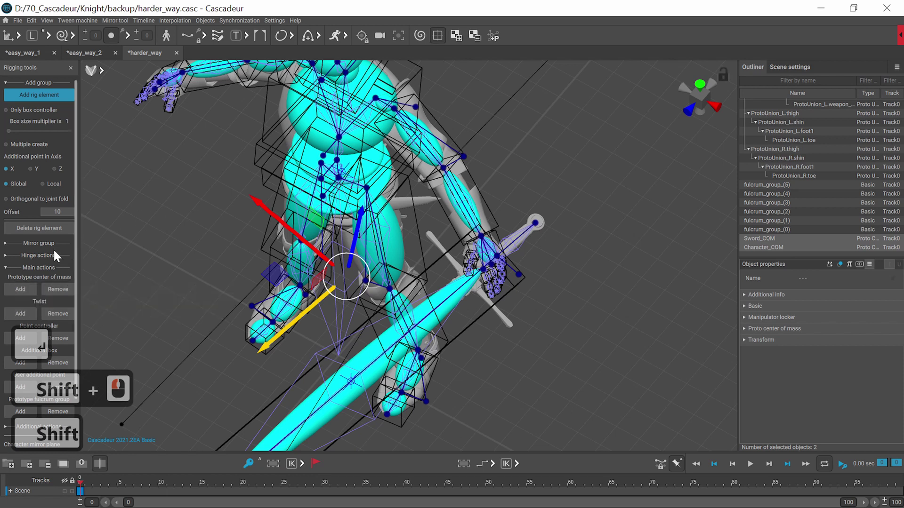
Combine Sword_COM and Character_COM into a composite center of mass named Composite_COM.
click(31, 291)
scroll(down, 3)
scroll(up, 3)
click(830, 282)
key(shift+Caps_Lock)
text(com)
key(Return)
Generate the rig from the proto objects.
scroll(down, 3)
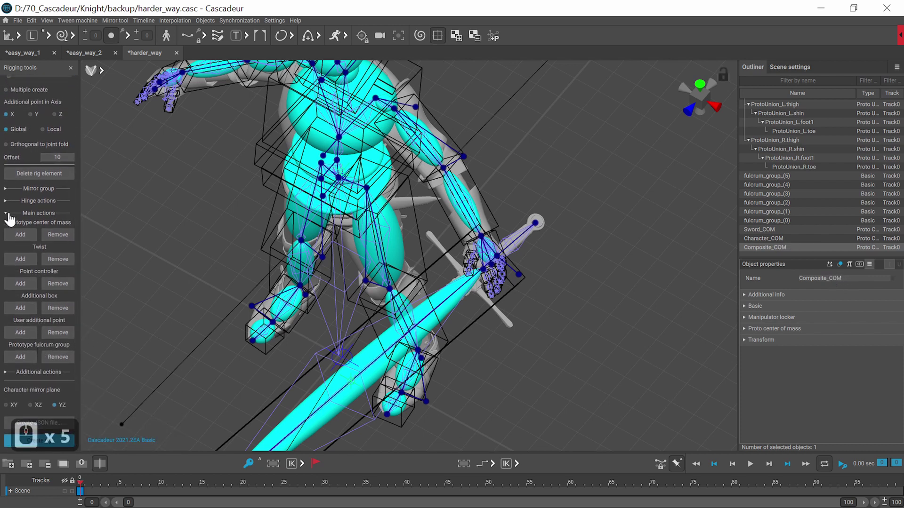
click(12, 219)
click(45, 354)
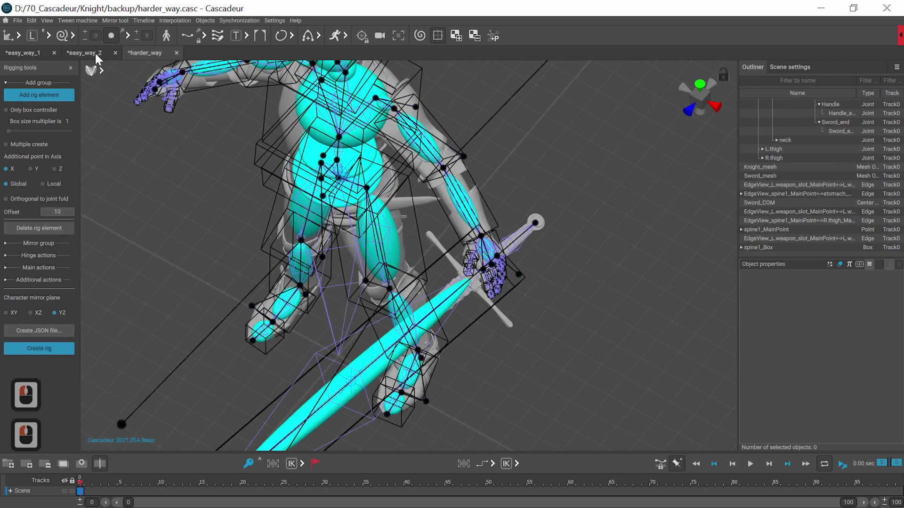
Hide the proto object shapes so only the rig points show over the grey knight.
click(109, 77)
click(104, 72)
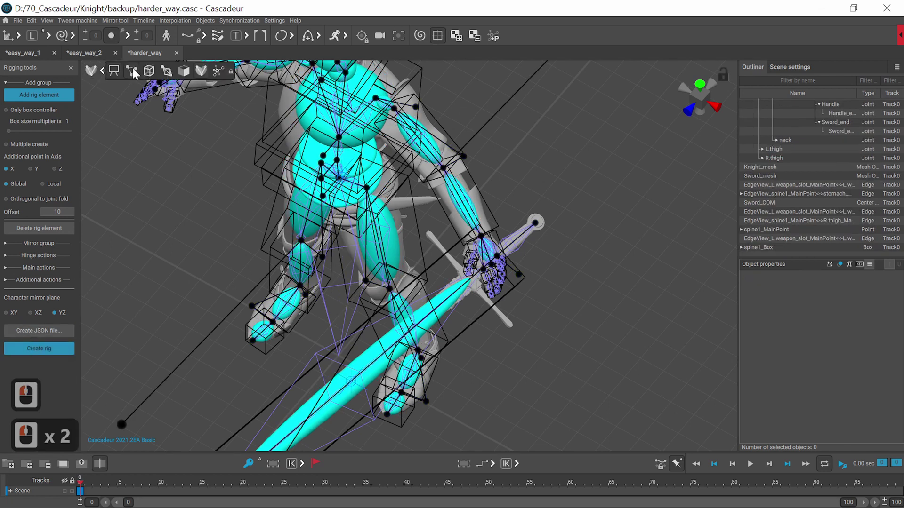
click(137, 72)
double_click(503, 258)
click(500, 257)
double_click(400, 115)
key(e)
Rotate the left hand and sword points to test the generated rig.
double_click(447, 198)
key(e)
right_click(490, 266)
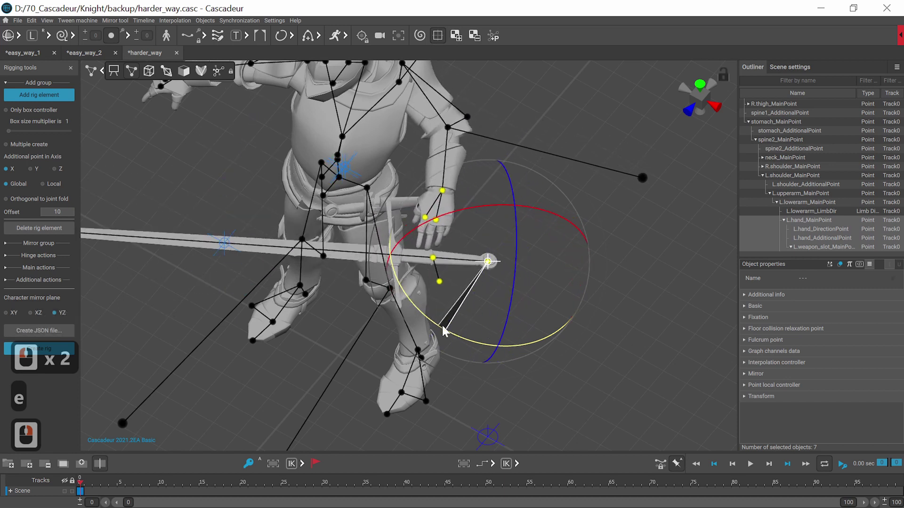
click(447, 317)
click(439, 268)
Move the left hand in final_rig so the knight crouches with the sword raised overhead.
double_click(466, 246)
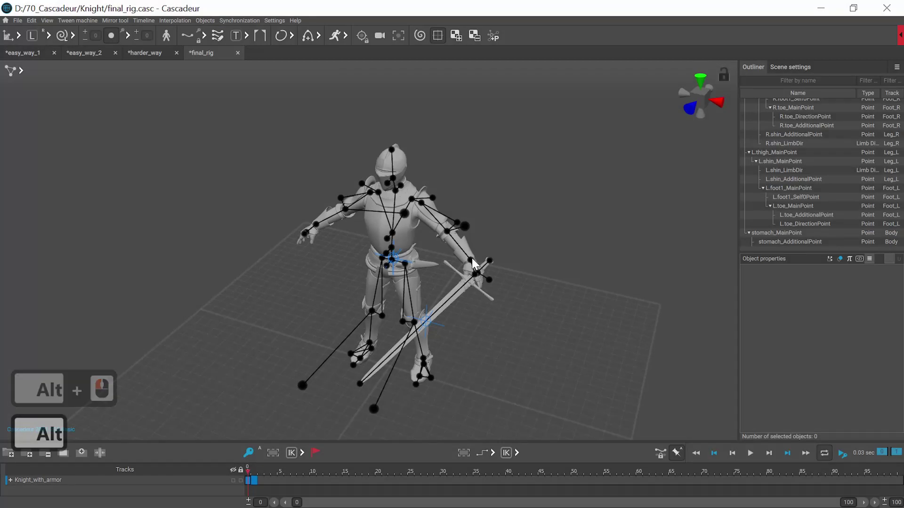
double_click(477, 263)
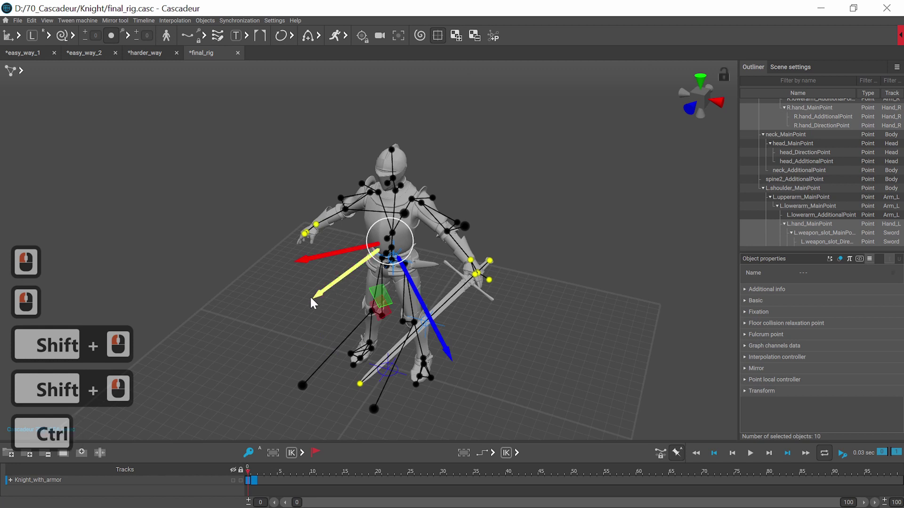
key(ctrl+shift+9)
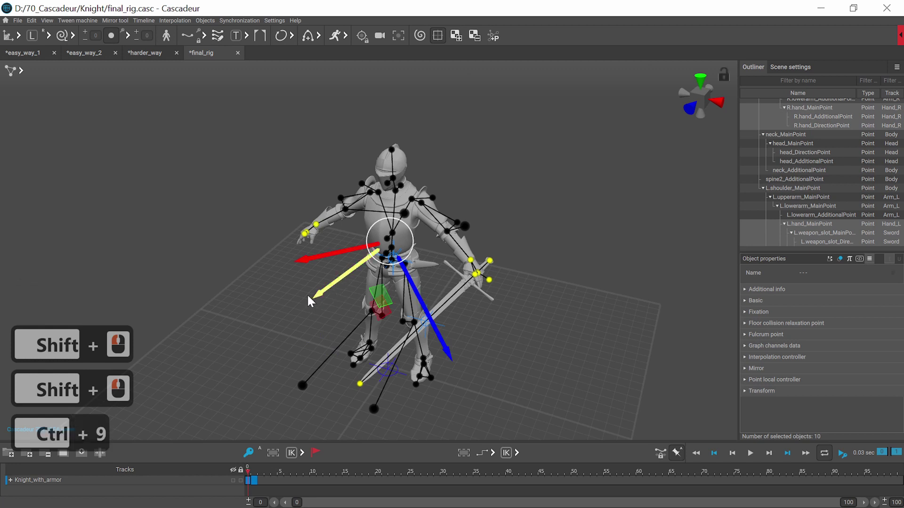
click(217, 215)
key(9)
key(9)
key(9)
key(9)
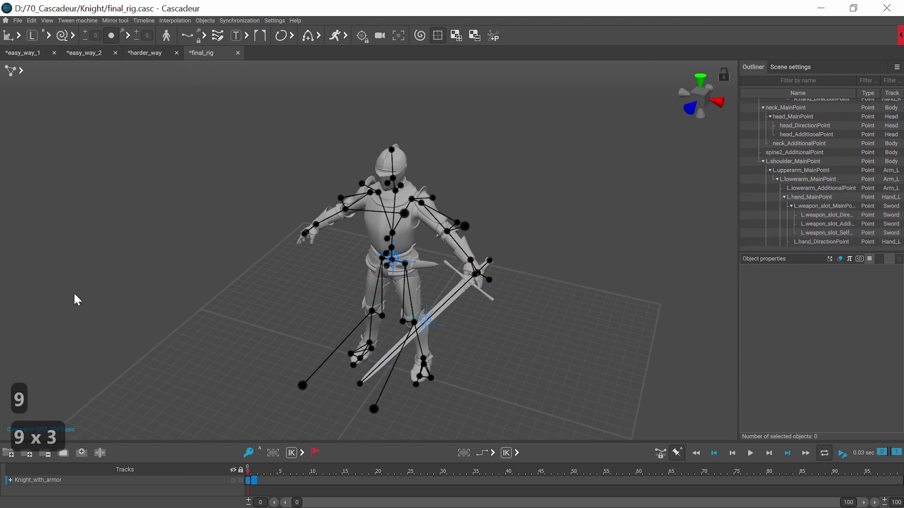
click(258, 472)
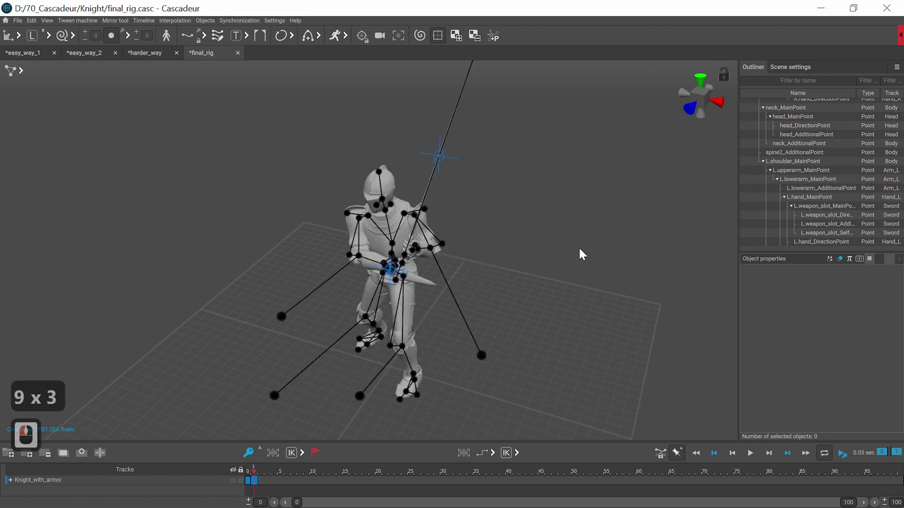
Adjust the knight's lower body points into the crouched stance.
click(478, 258)
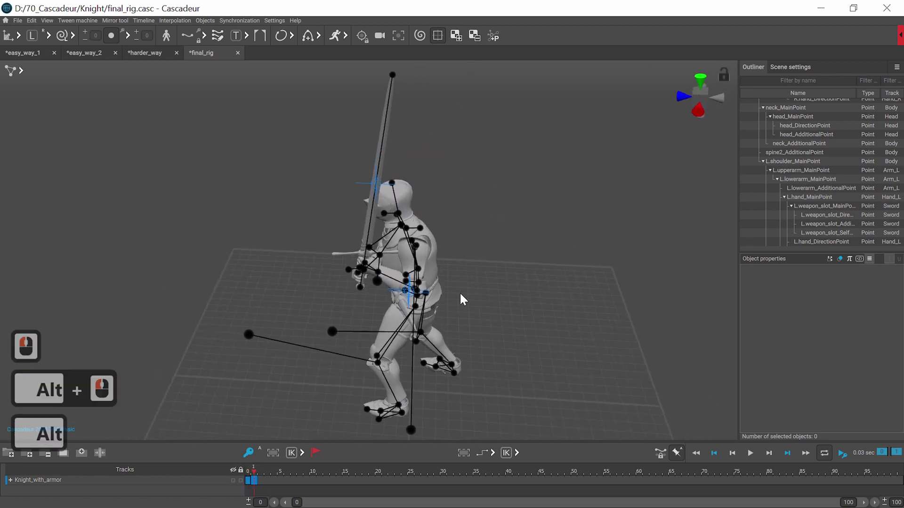
click(443, 285)
double_click(417, 307)
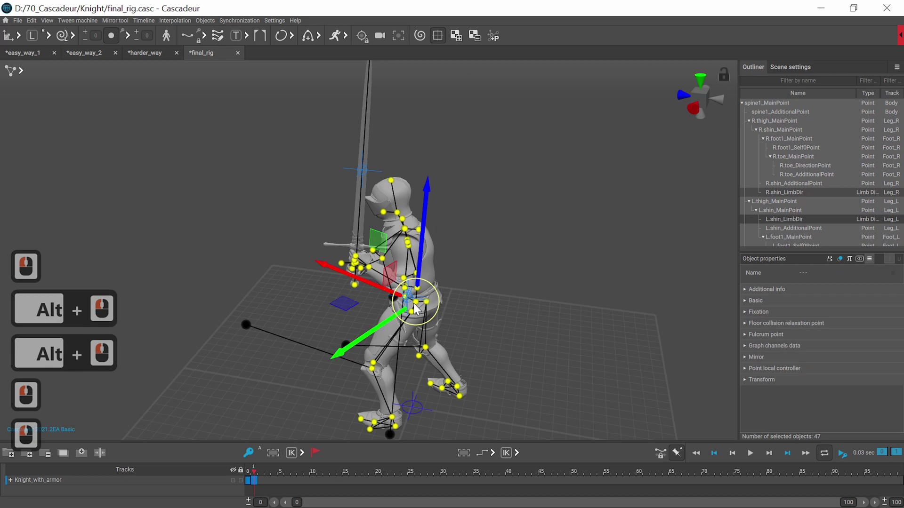
key(9)
key(v)
click(240, 215)
click(409, 229)
key(9)
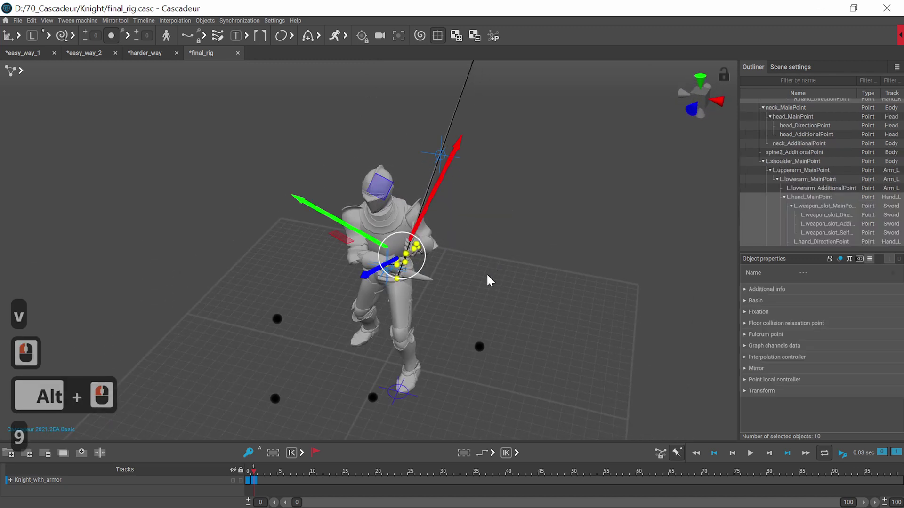
Rotate the sword in the left hand until the blade points straight up.
click(402, 280)
key(e)
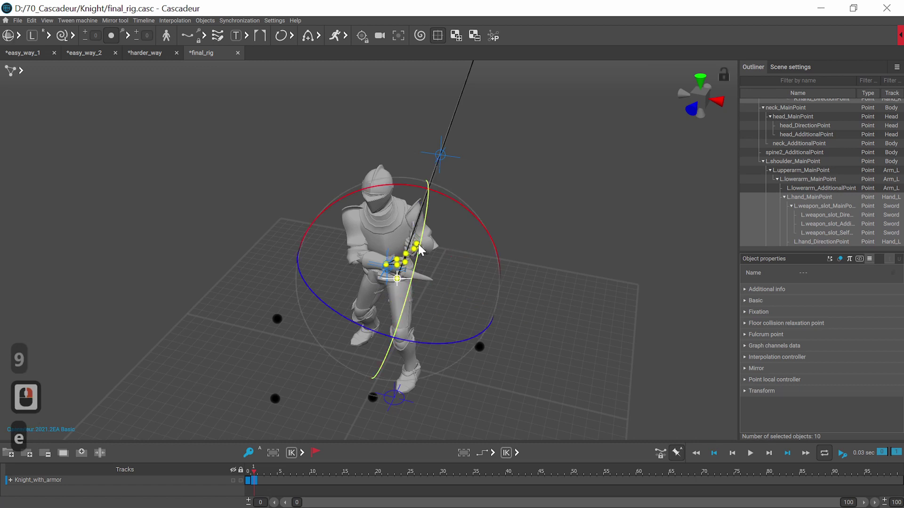
right_click(374, 270)
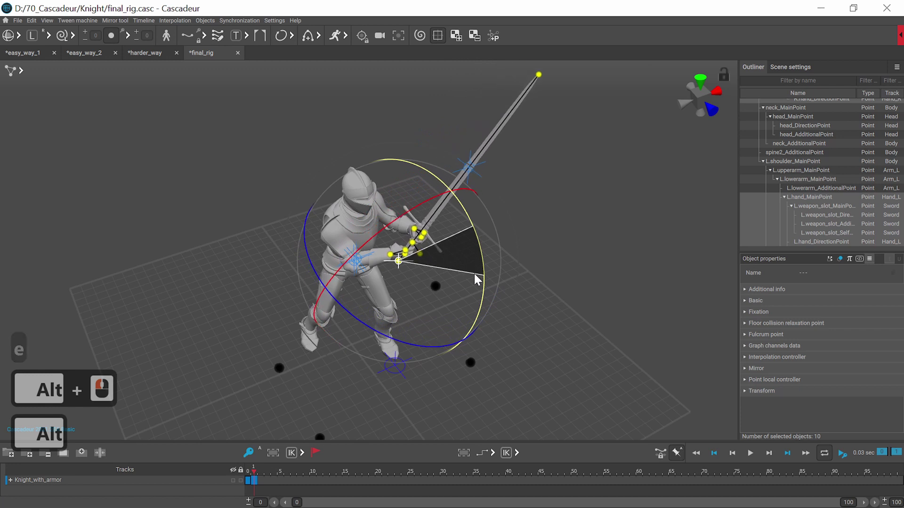
click(462, 271)
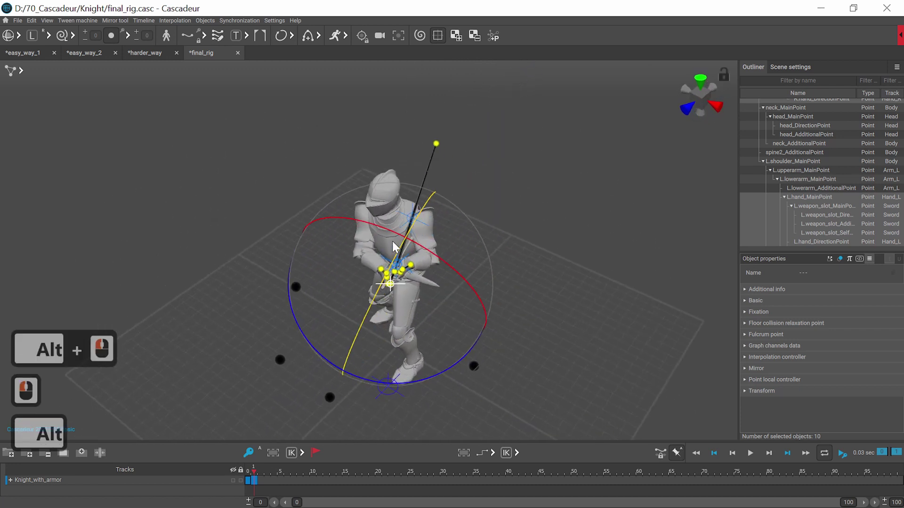
click(372, 224)
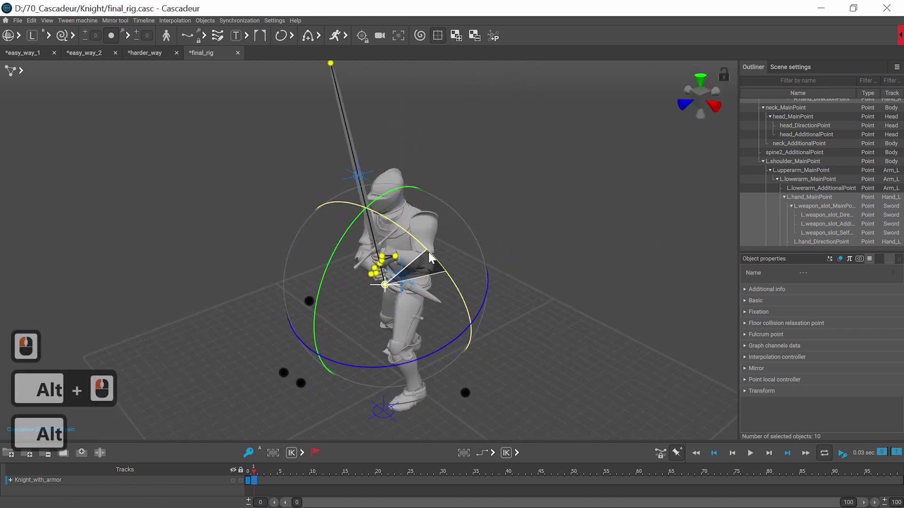
click(443, 271)
click(395, 94)
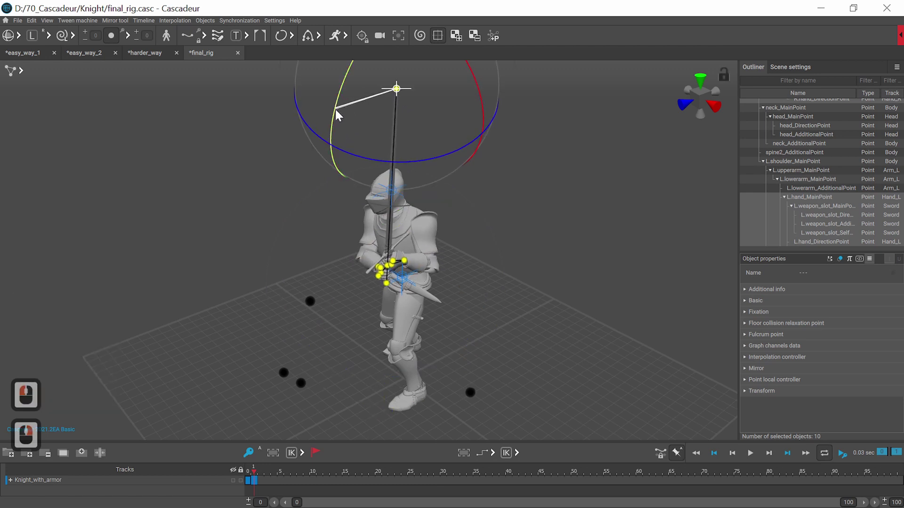
click(332, 115)
Move the hands together onto the hilt at chest height.
click(379, 272)
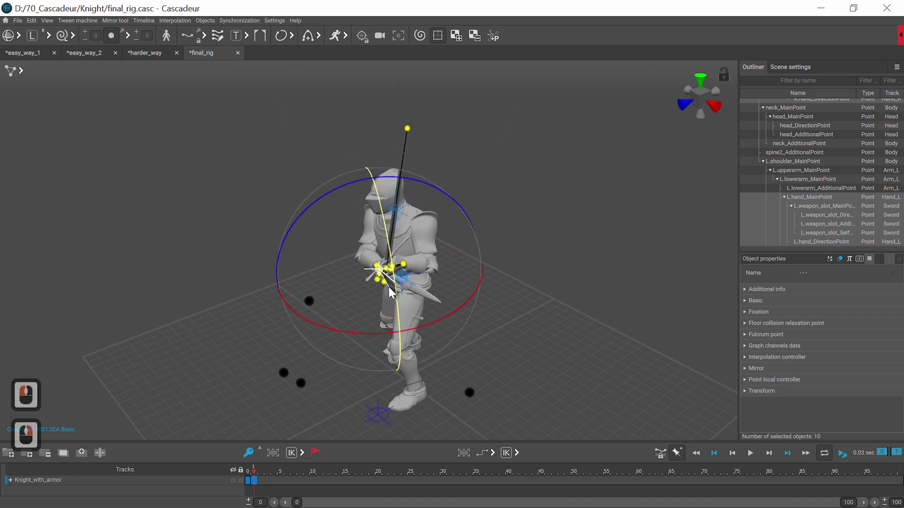
click(393, 299)
key(w)
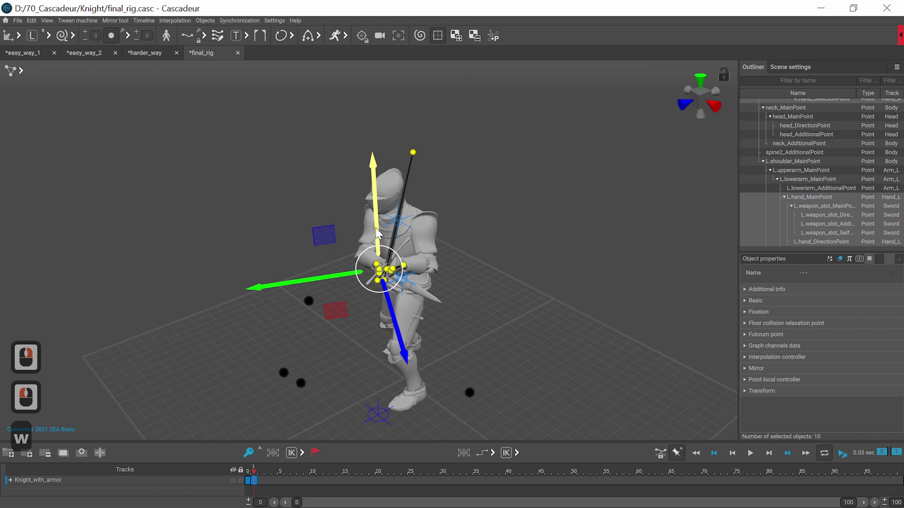
click(377, 246)
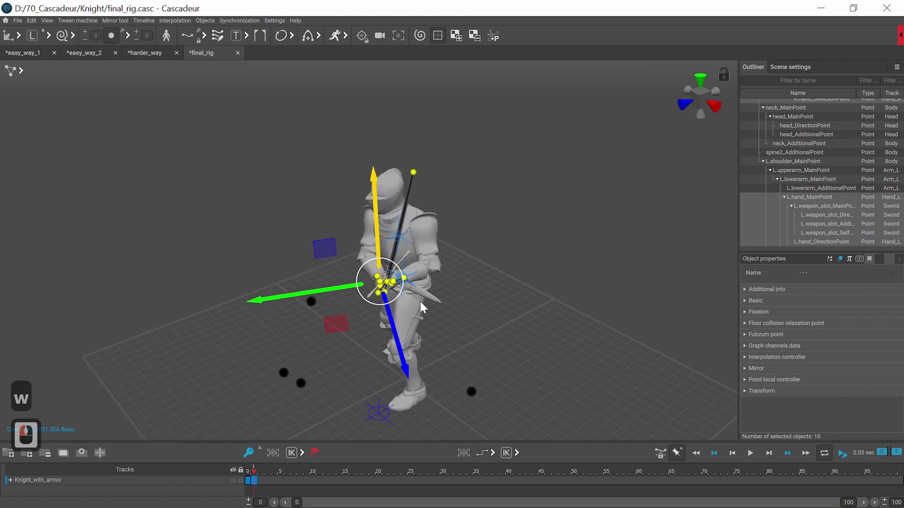